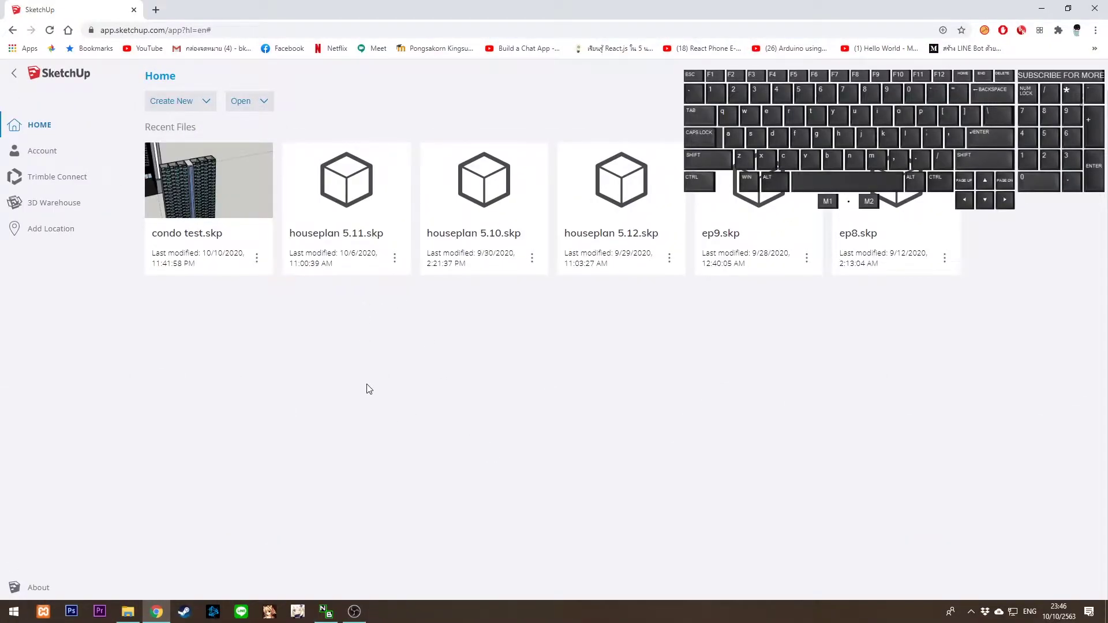
- Start a new model from the Meters template
click(195, 105)
click(201, 162)
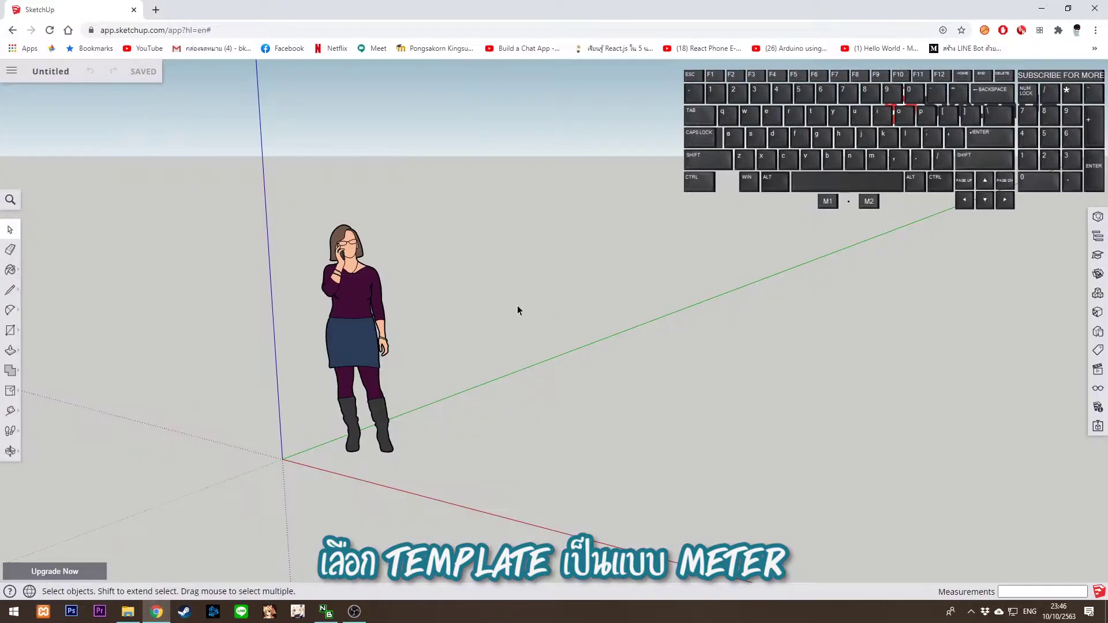
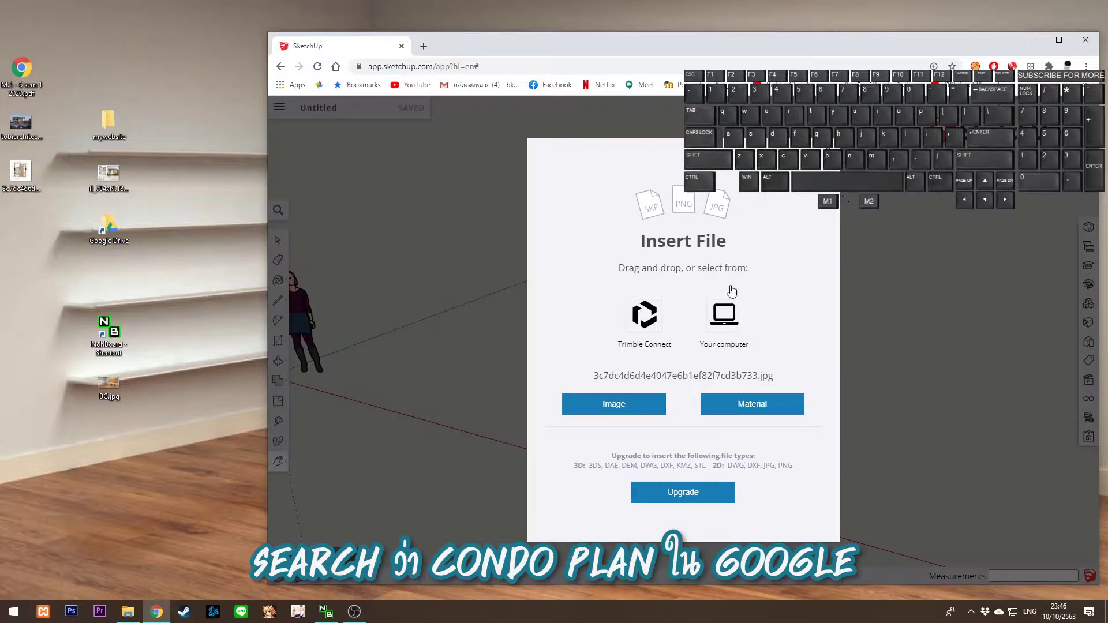
- Place the floor-plan image flat on the ground near the origin and bring it into close view
click(727, 325)
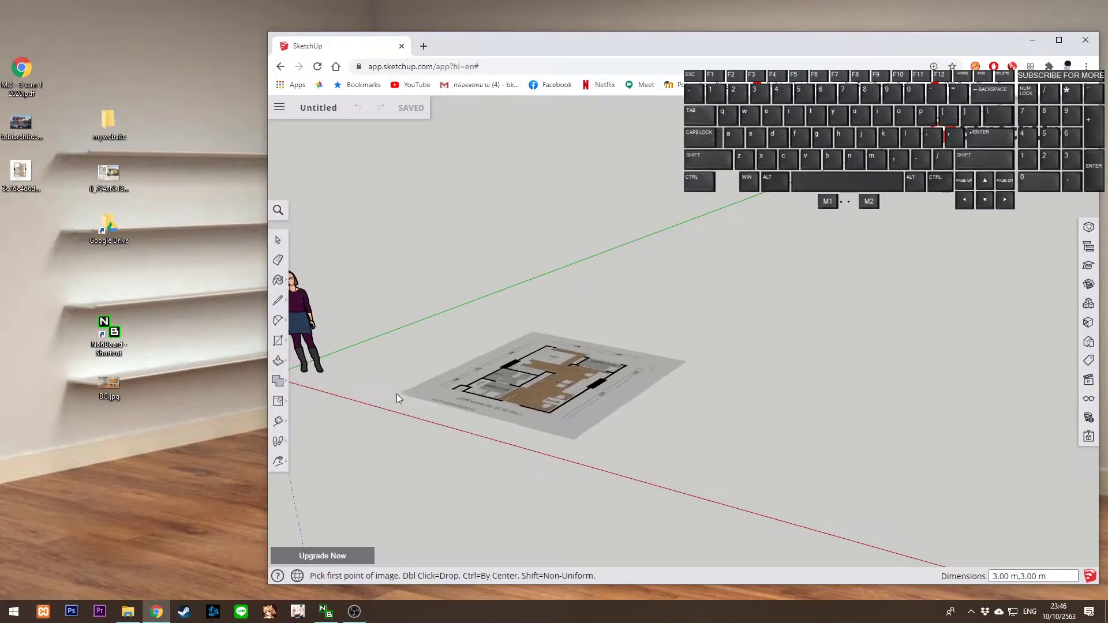
key(h)
drag(687, 404, 553, 349)
right_click(655, 378)
click(512, 342)
drag(463, 367, 598, 406)
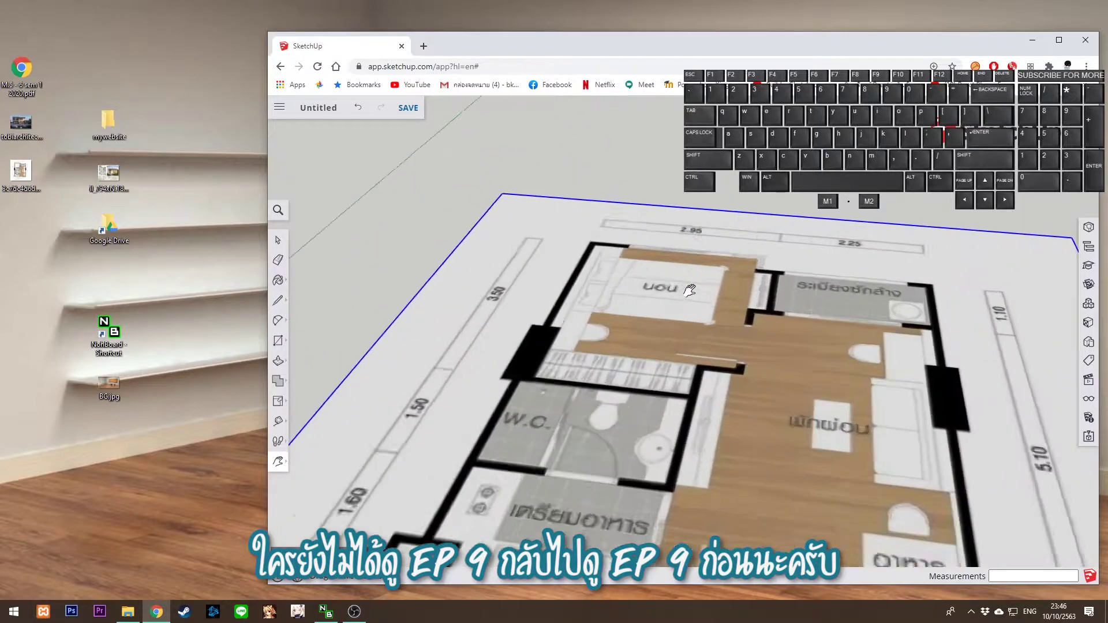
click(729, 349)
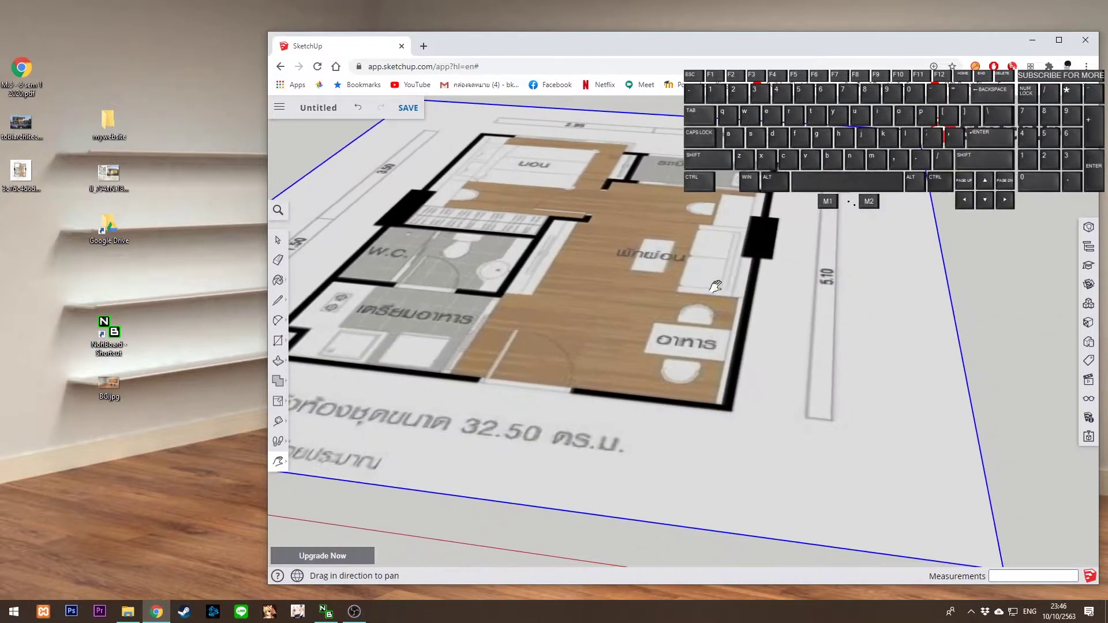
- Start measuring a dimensioned wall with the Tape Measure to rescale the plan
drag(675, 248, 726, 346)
drag(770, 327, 777, 252)
click(696, 355)
key(t)
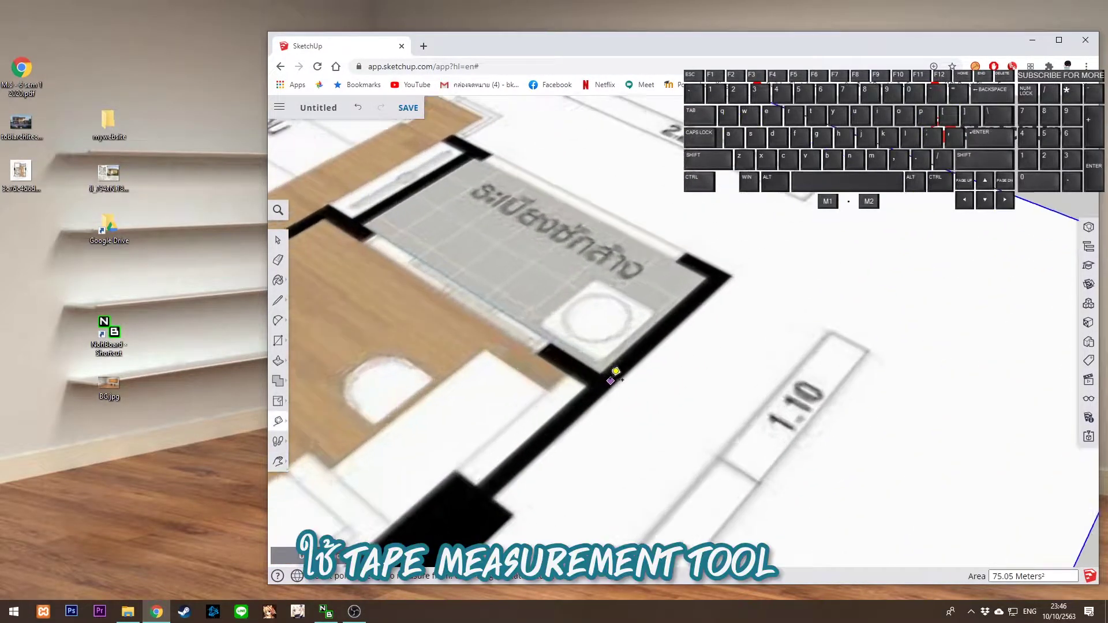
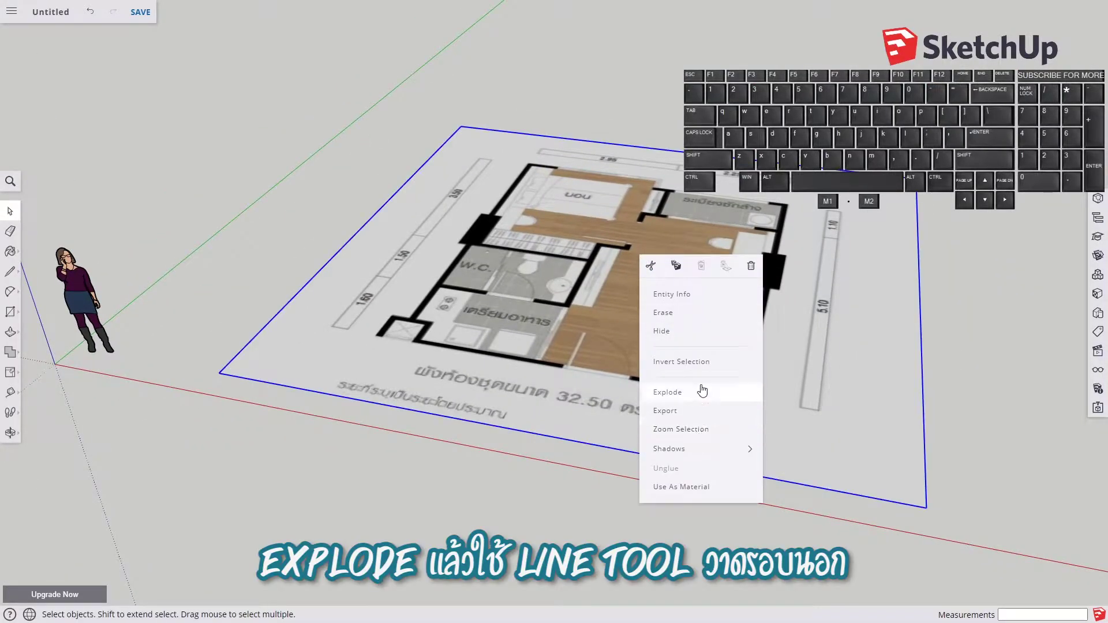
- Explode the placed floor-plan image so its outline can be traced
click(699, 403)
key(ctrl+z)
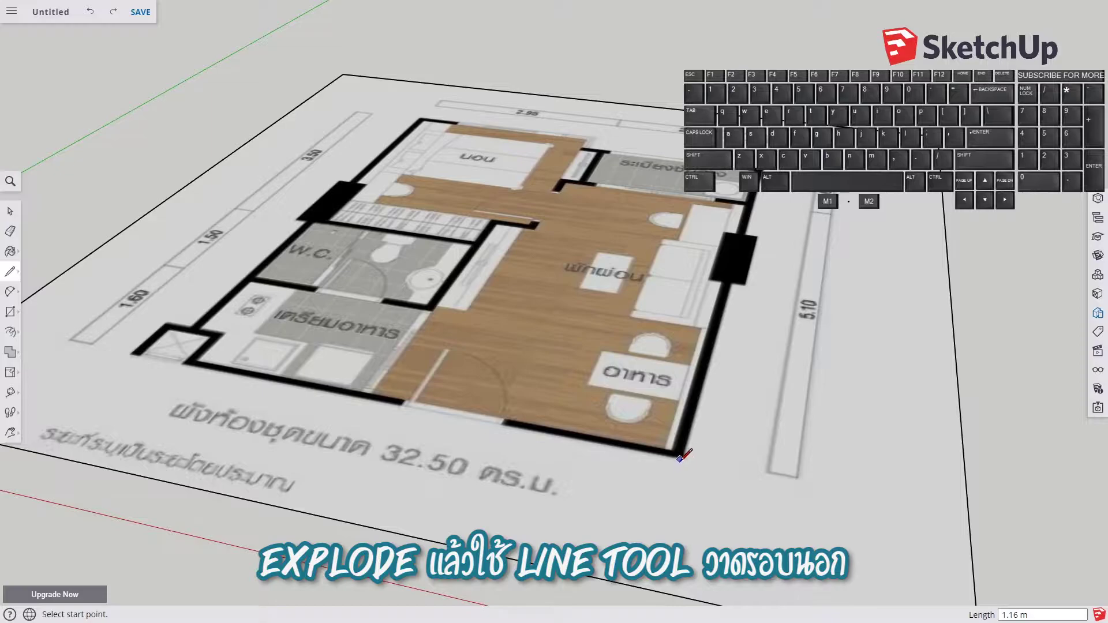
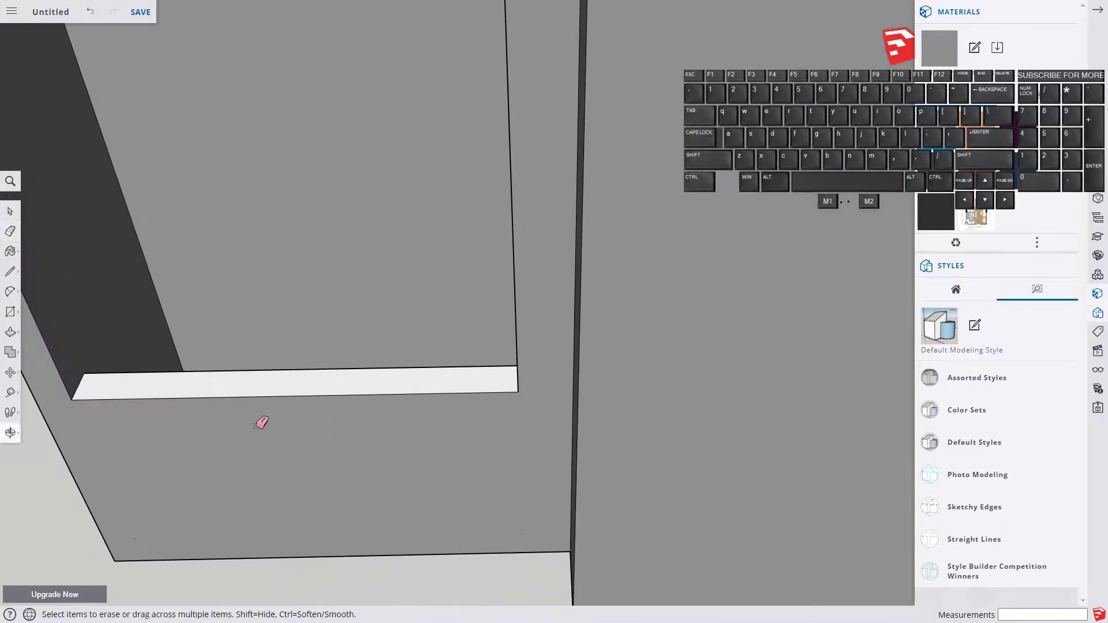
- Draw a rectangle in the window opening and offset the wall face for a frame
click(475, 314)
click(746, 355)
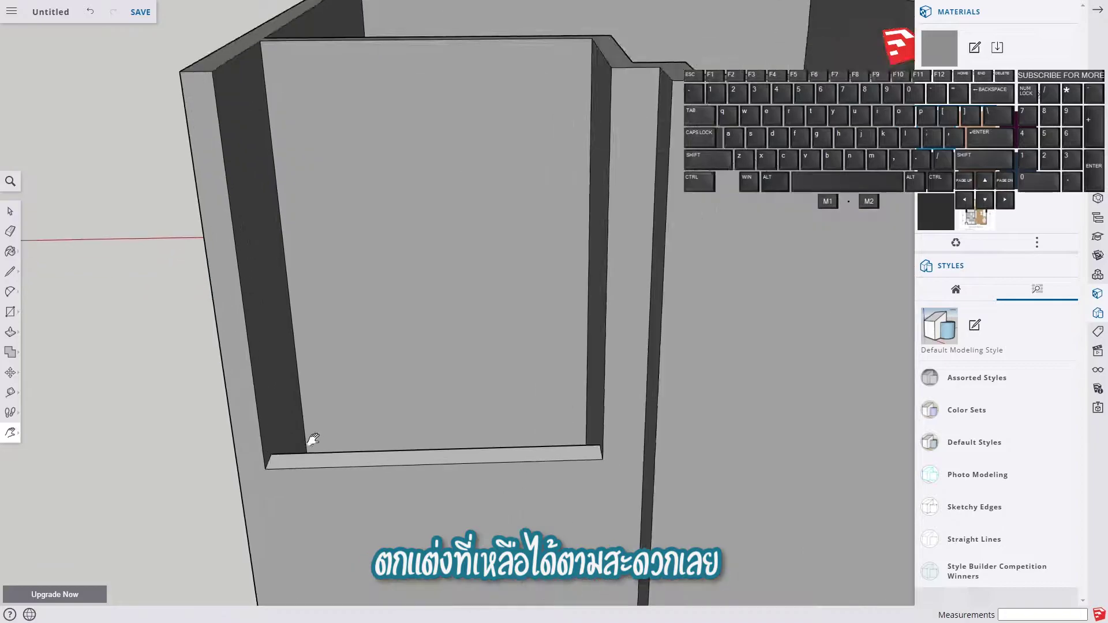
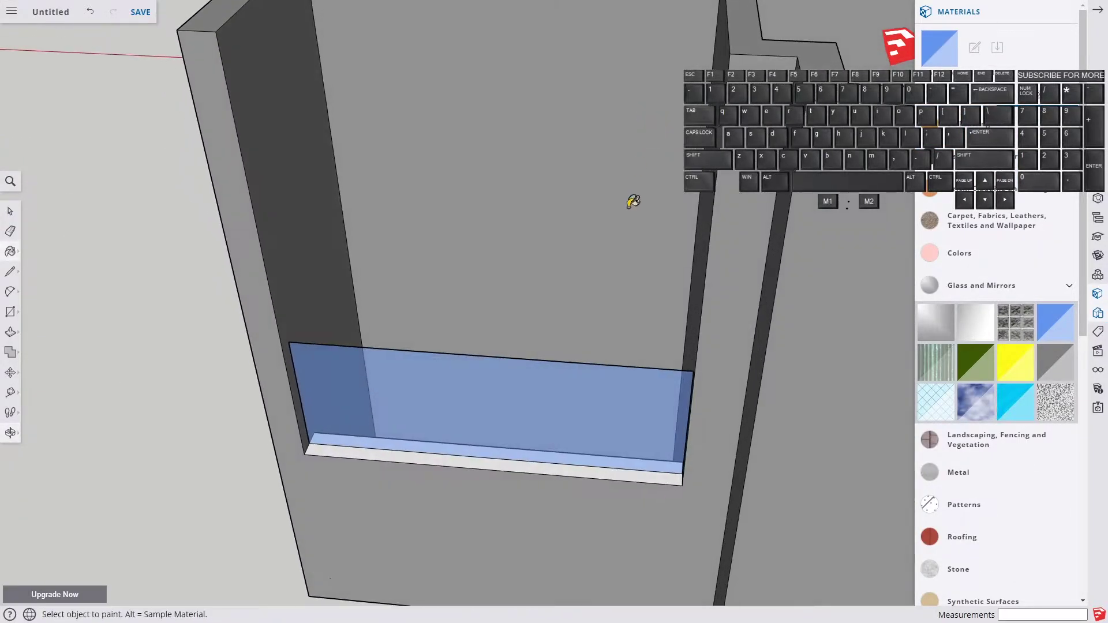
key(r)
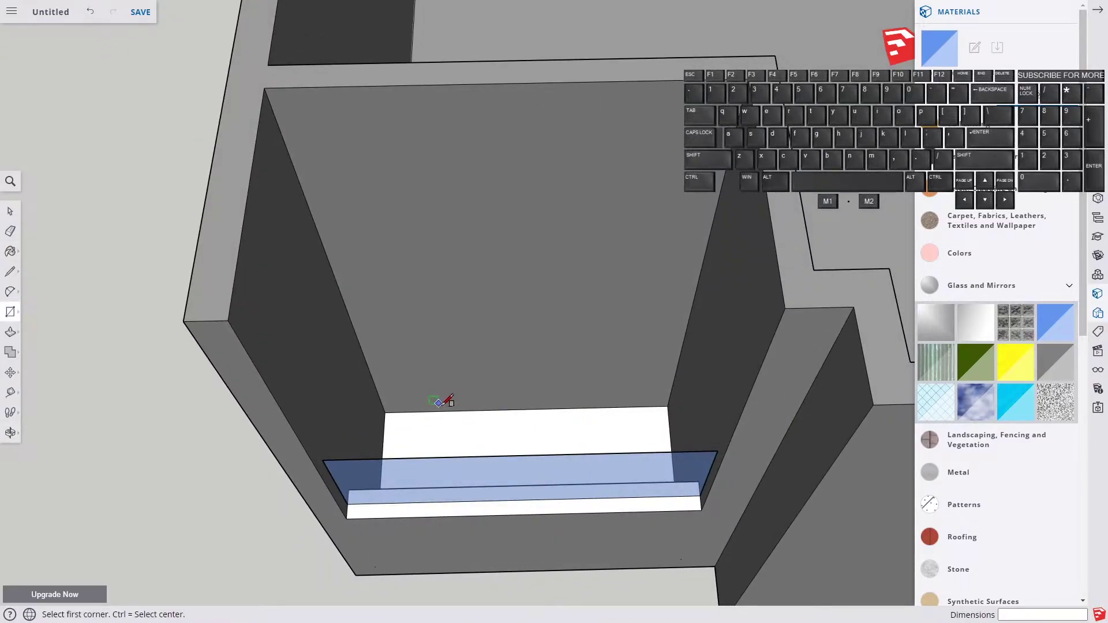
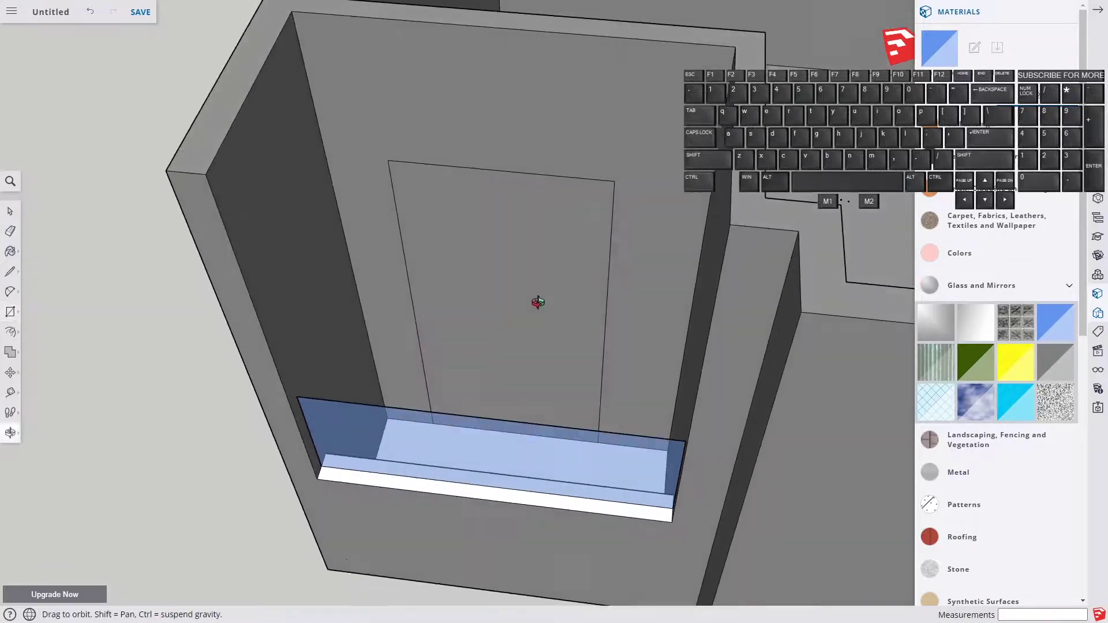
key(f)
click(422, 209)
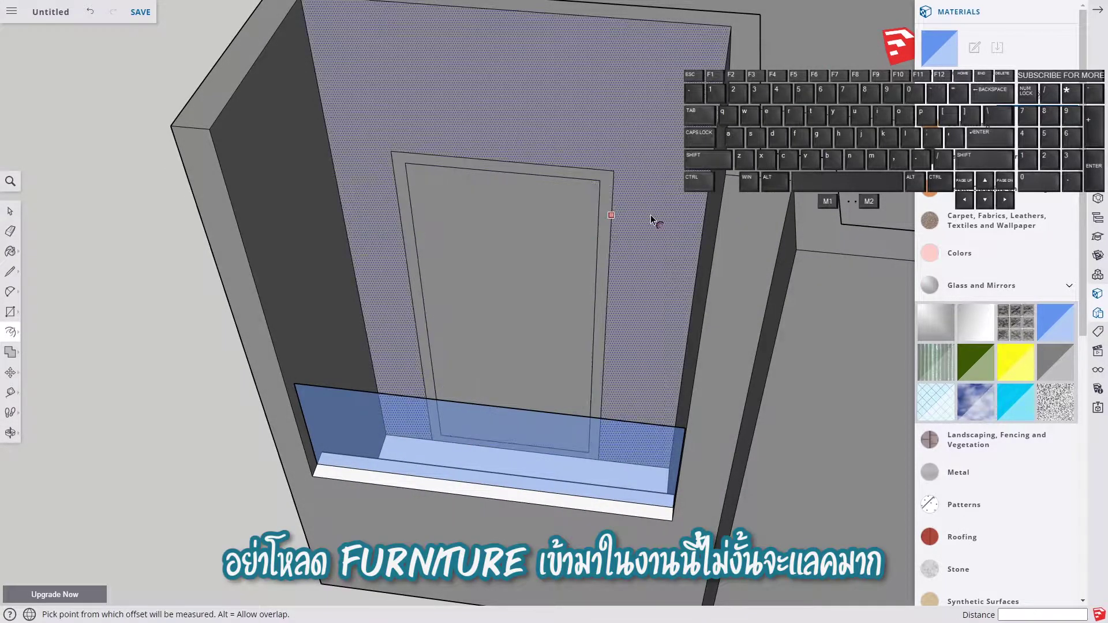
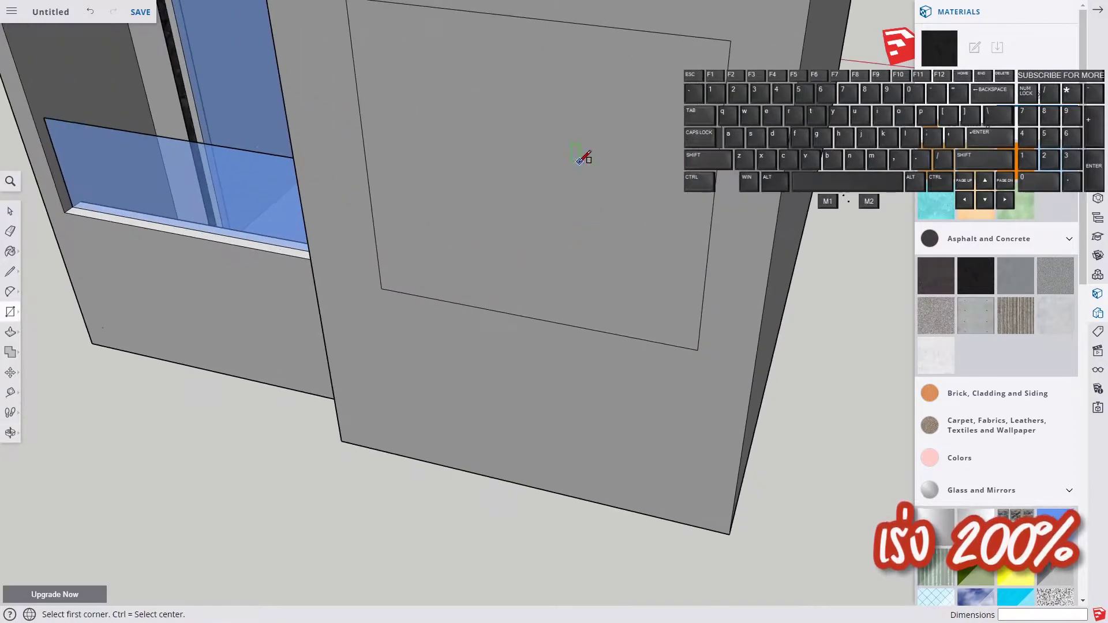
- Offset the second window outline to form its dark frame
key(f)
double_click(458, 77)
key(ctrl+z)
click(438, 58)
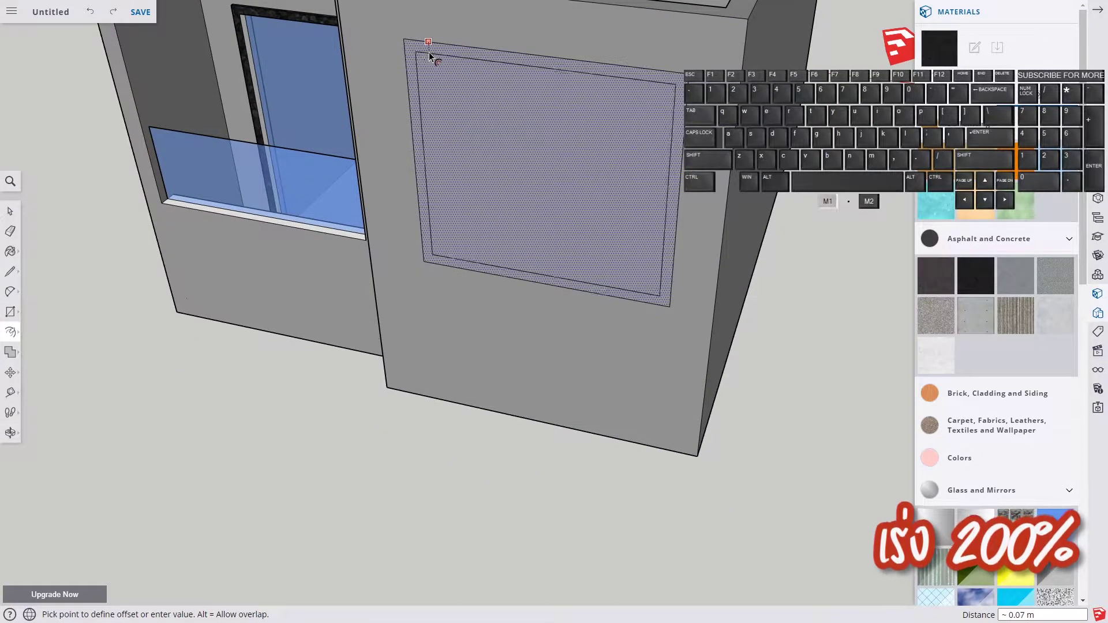
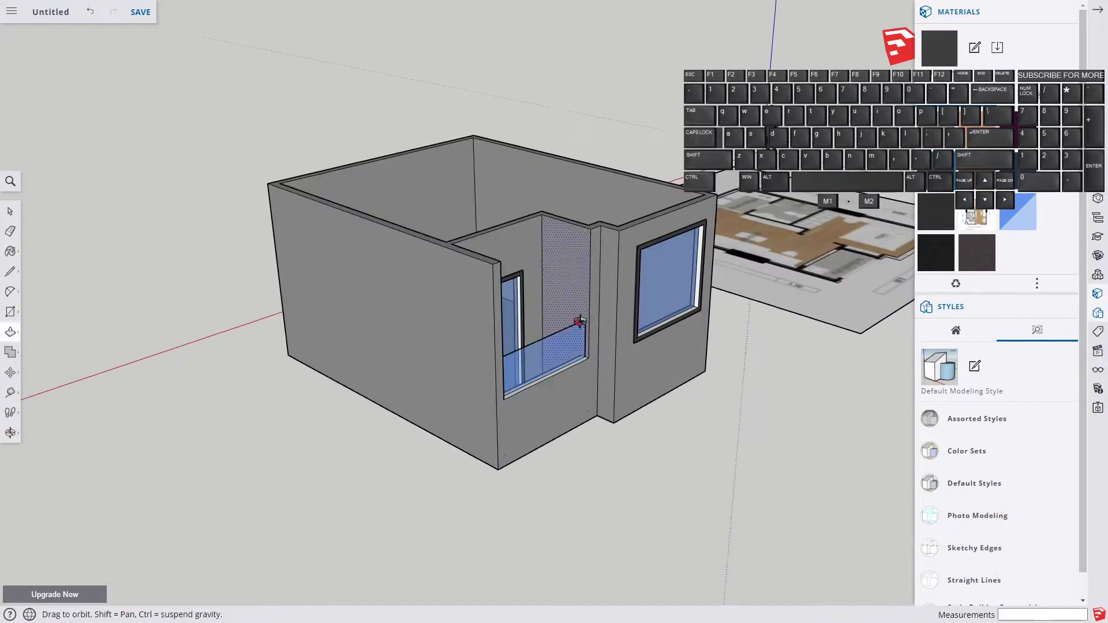
- Select the whole unit with walls and windows and make it a group
key(space)
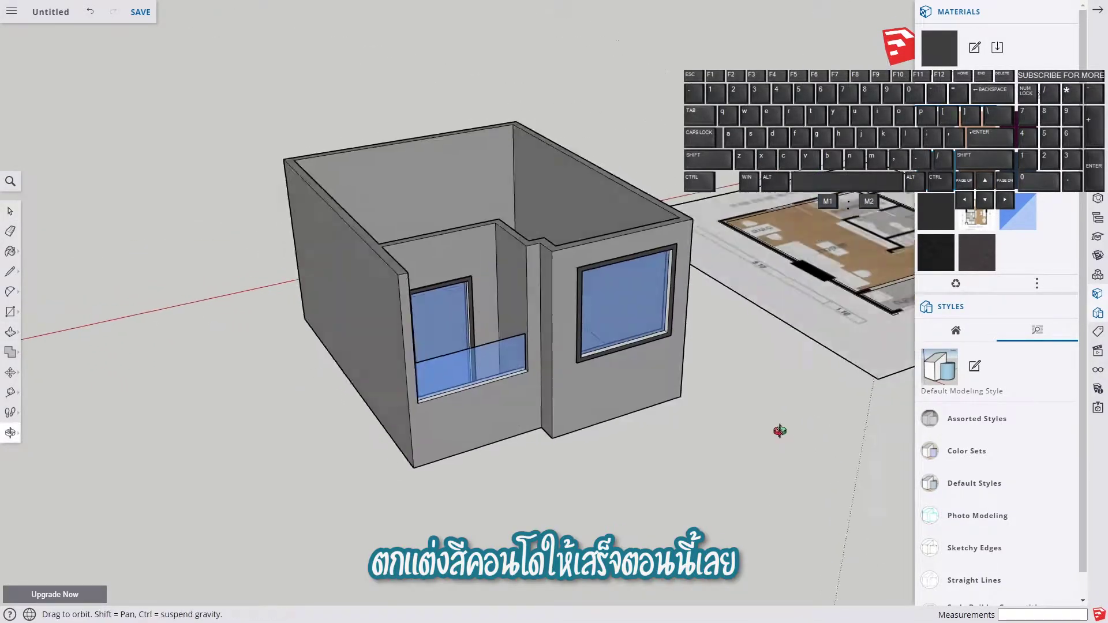
key(b)
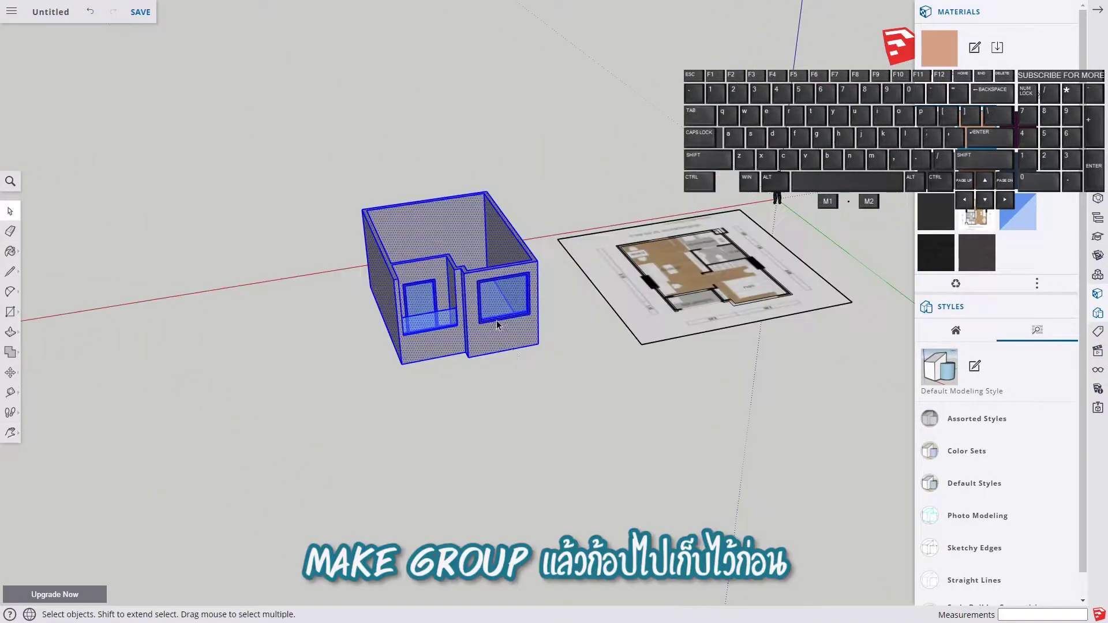
right_click(465, 345)
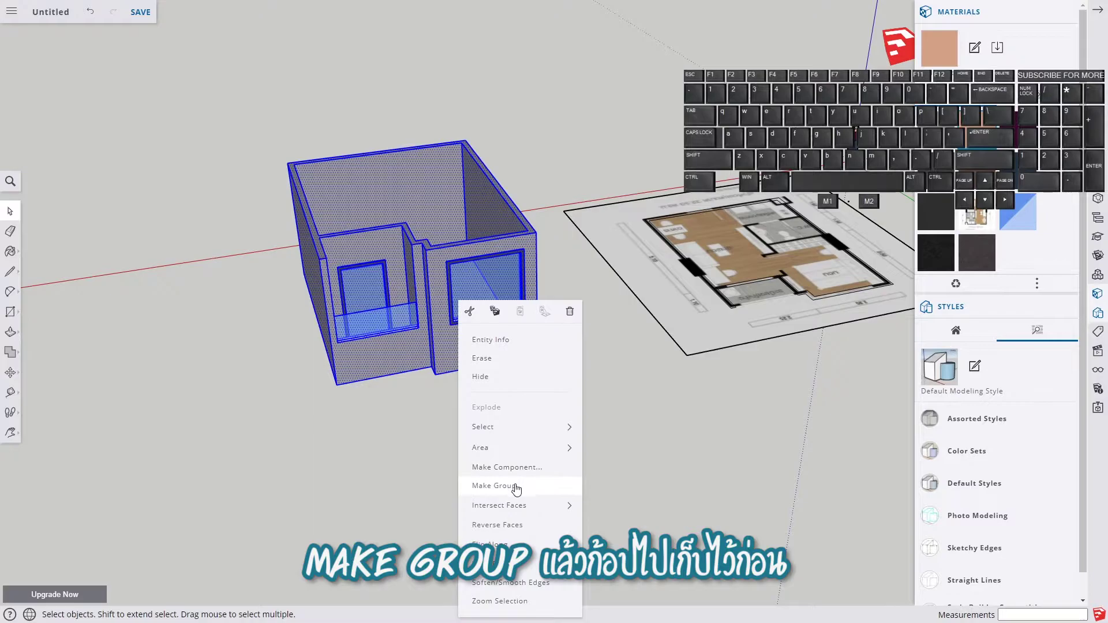
click(523, 494)
click(557, 357)
- Delete the leftover stray geometry beside the grouped unit
click(698, 201)
key(space)
click(755, 278)
double_click(754, 278)
key(Delete)
click(493, 303)
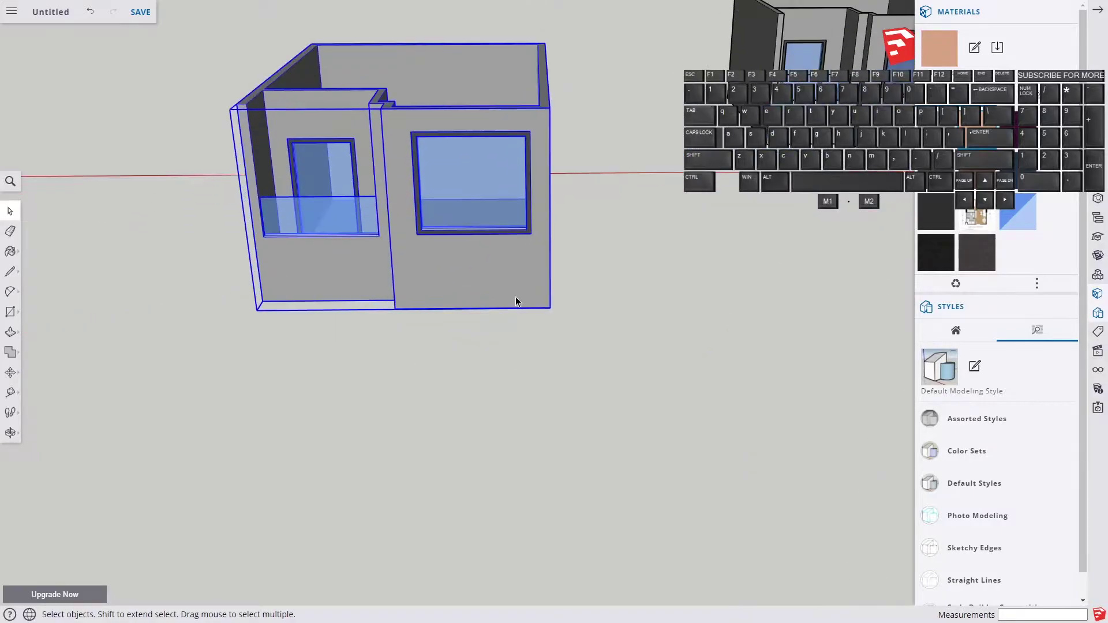
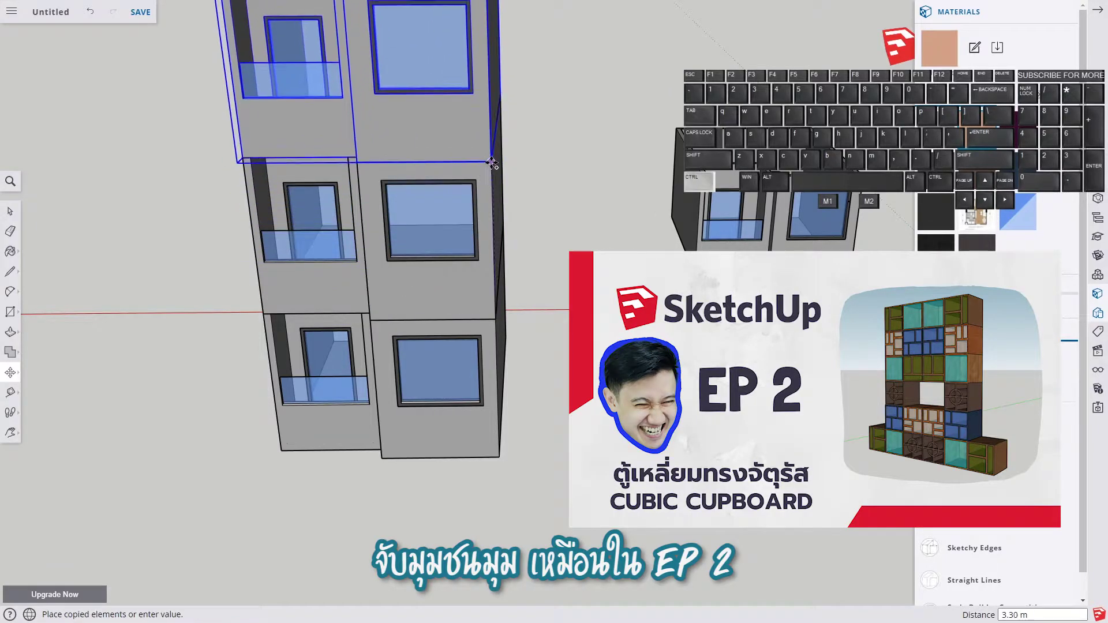
- Copy the unit upward to stack a second floor on top
click(494, 165)
key(h)
drag(518, 195, 424, 392)
click(424, 391)
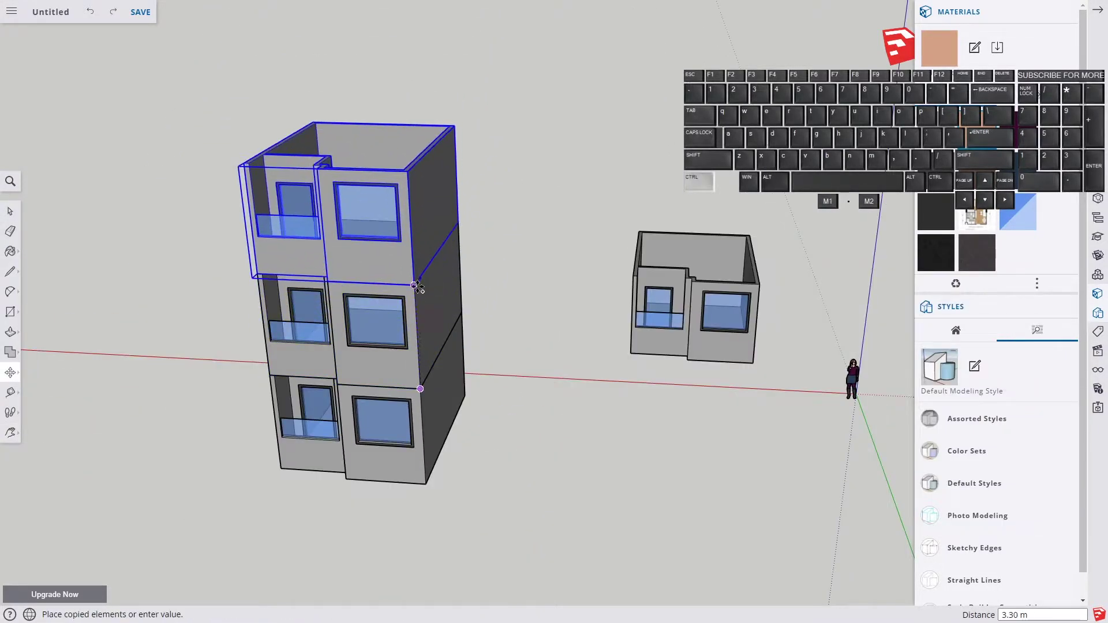
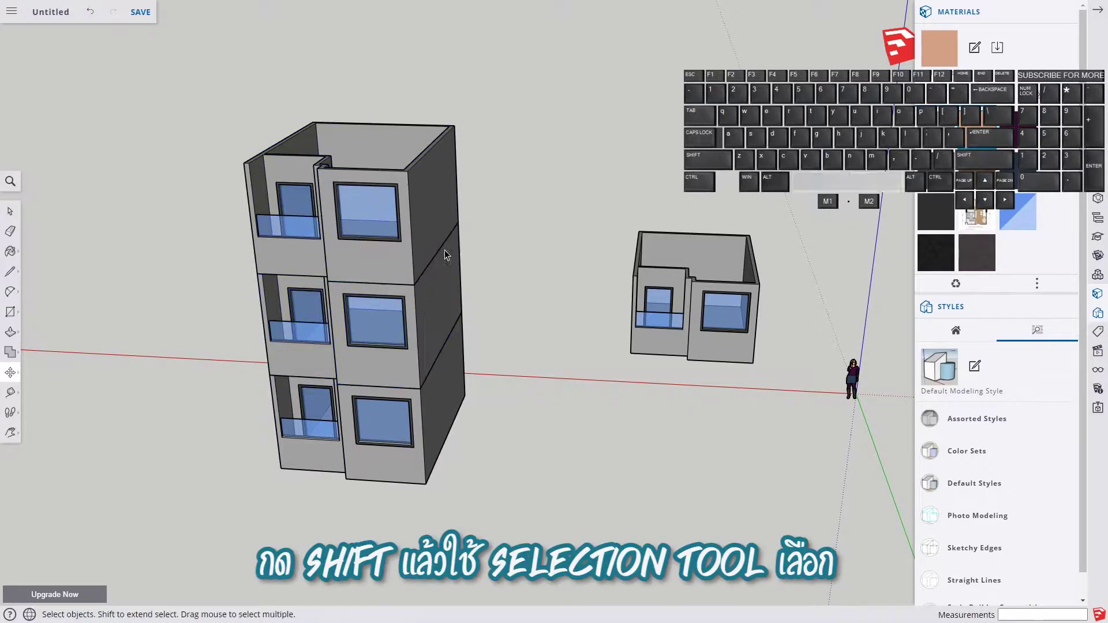
- Select the three floors and copy them on top to reach six storeys
click(439, 241)
click(441, 321)
click(447, 412)
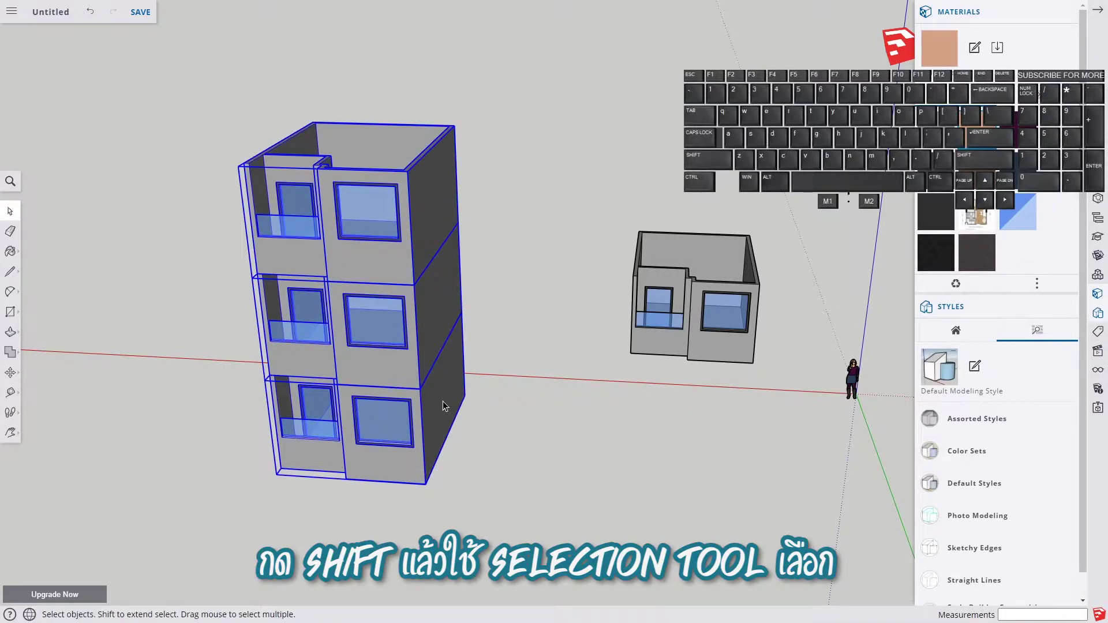
key(m)
click(428, 489)
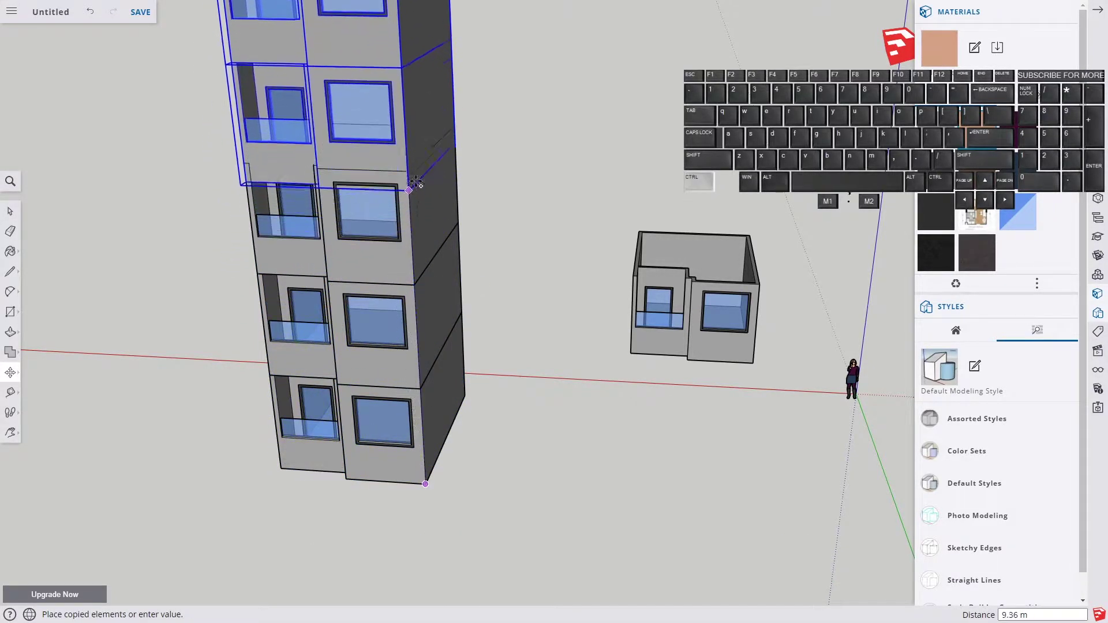
click(412, 174)
- Select the whole six-storey block for grouping
key(h)
click(522, 163)
key(space)
right_click(427, 332)
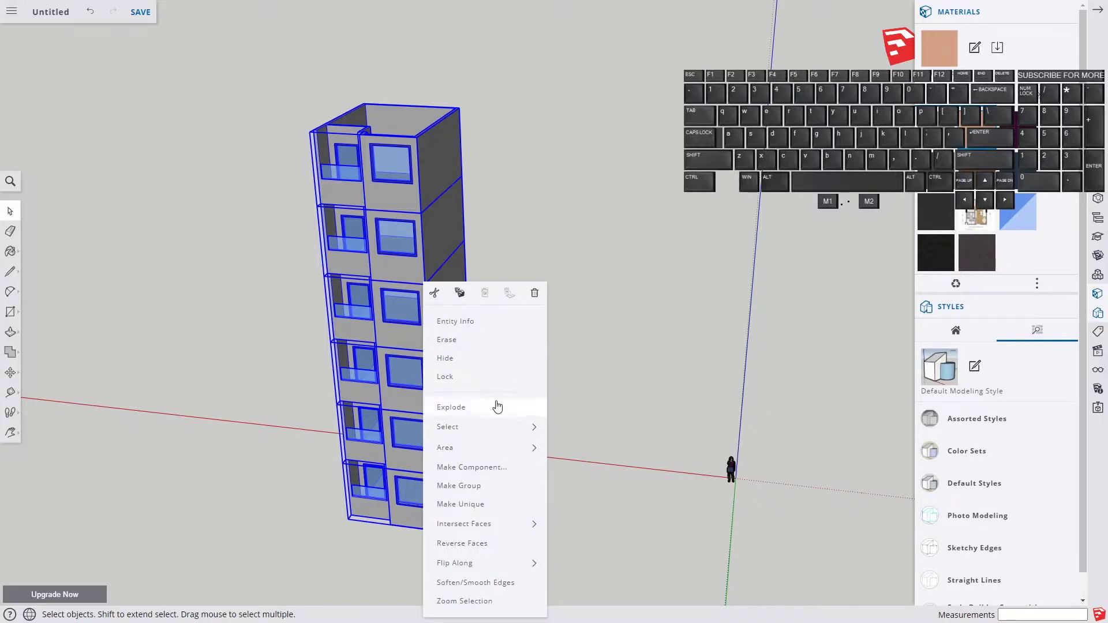
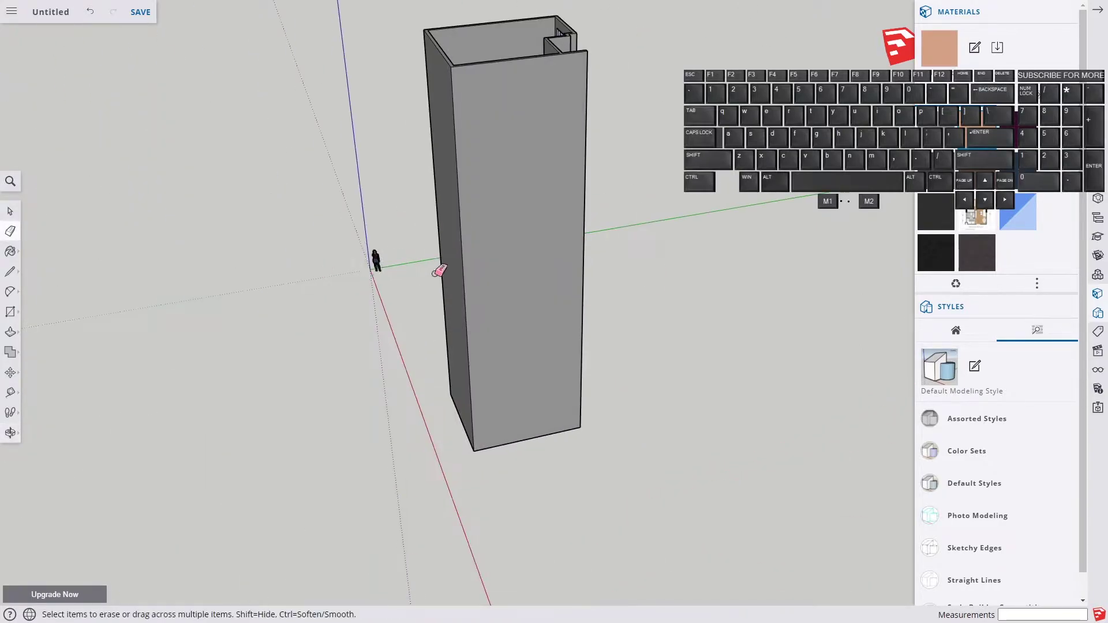
key(h)
click(666, 386)
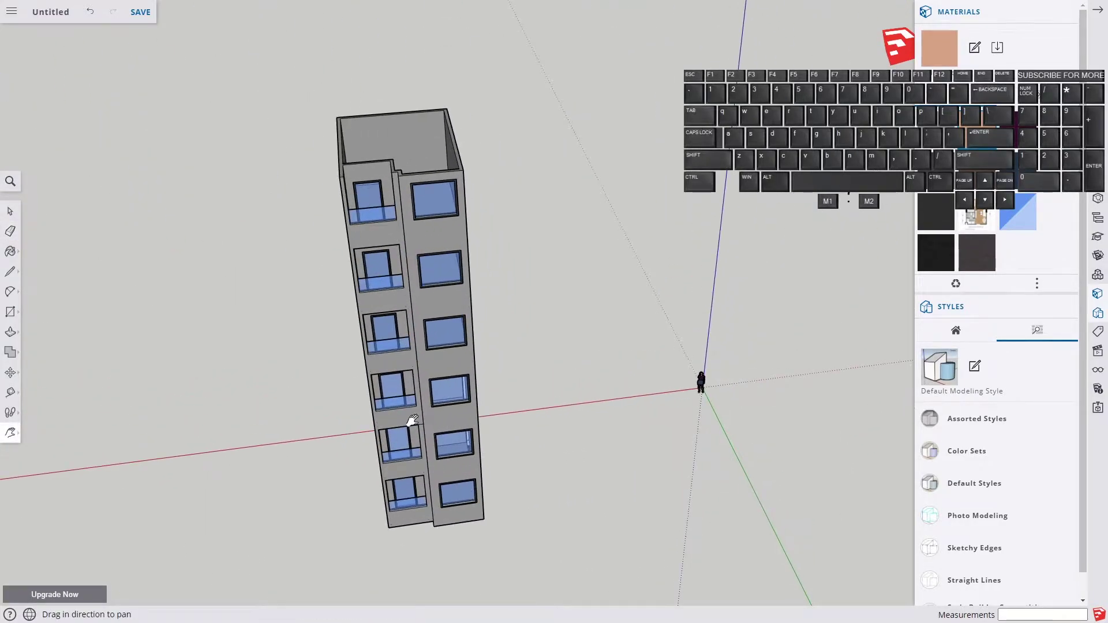
key(space)
click(475, 459)
double_click(461, 440)
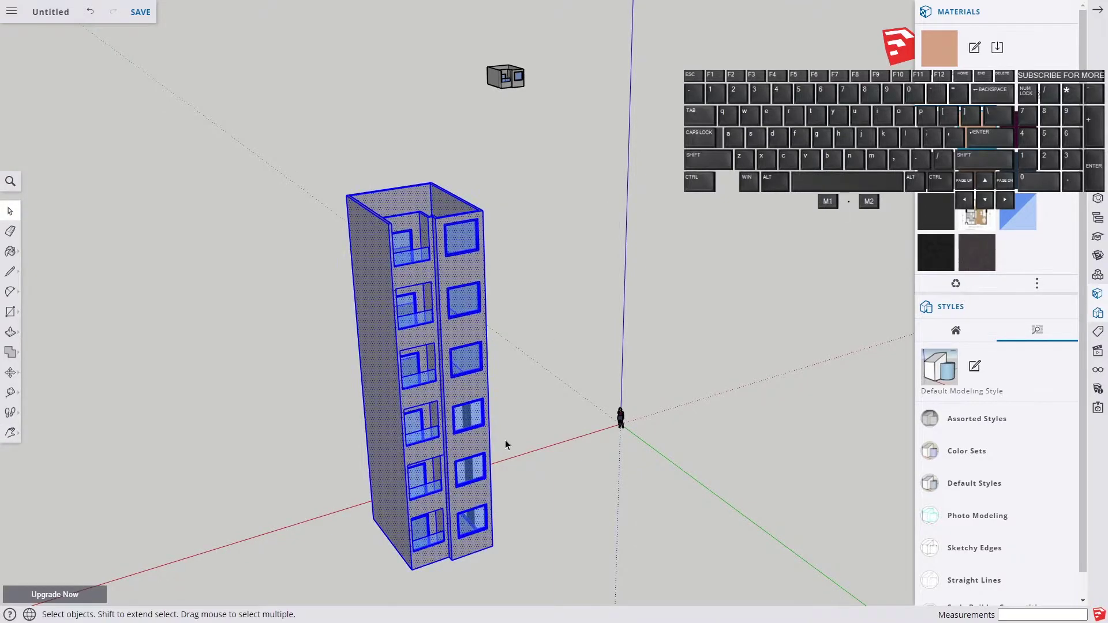
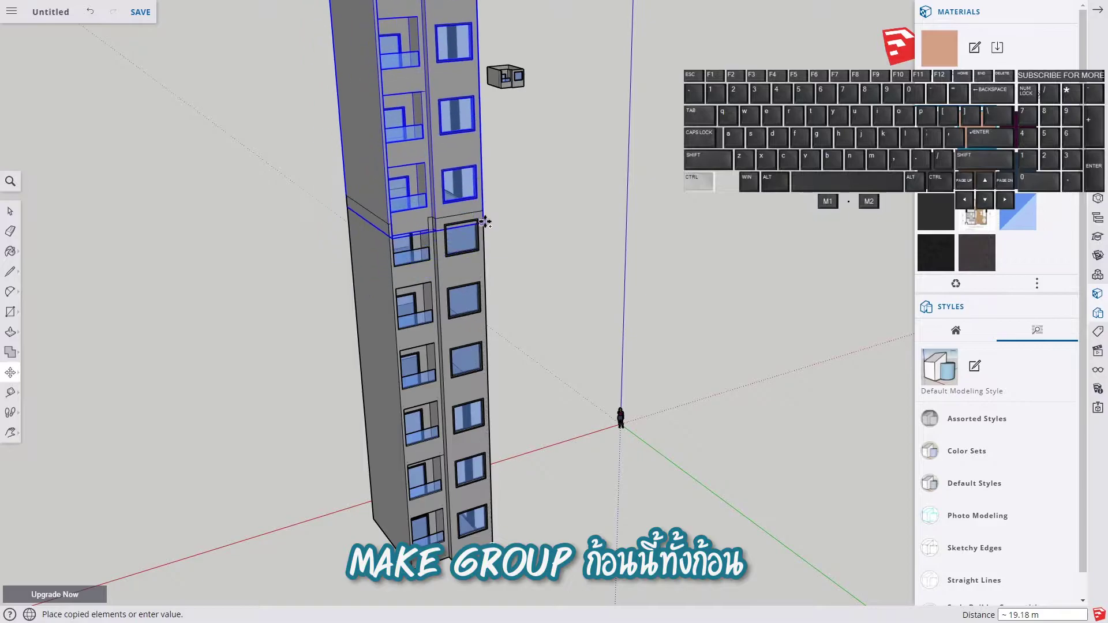
- Stack two more block copies on top, explode them and start erasing the seam lines
click(488, 219)
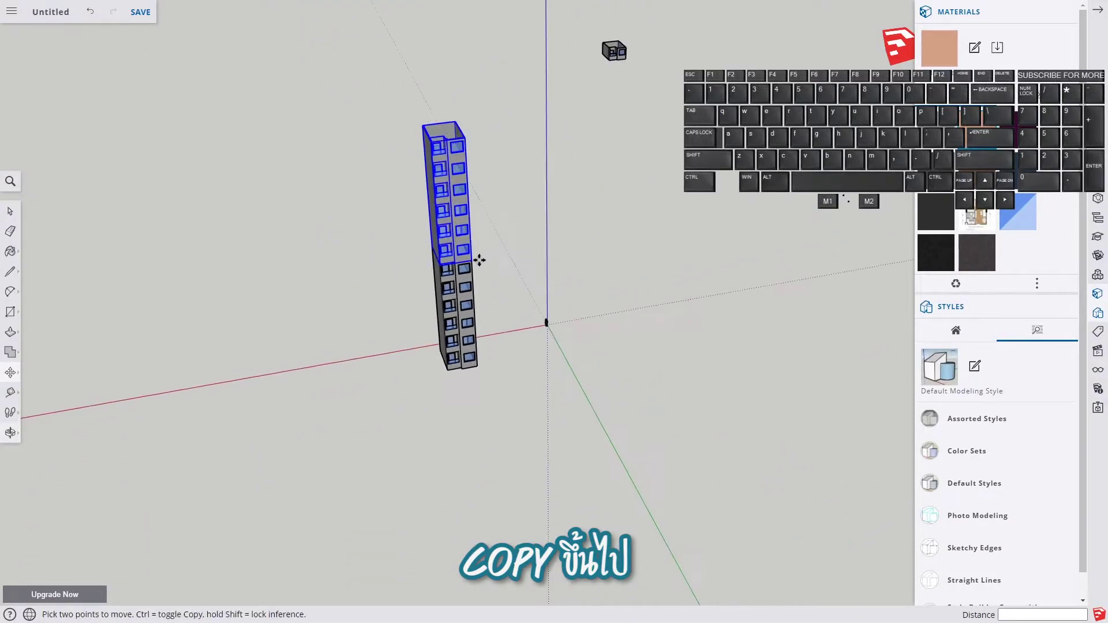
click(477, 265)
click(469, 139)
right_click(364, 259)
click(396, 385)
click(507, 212)
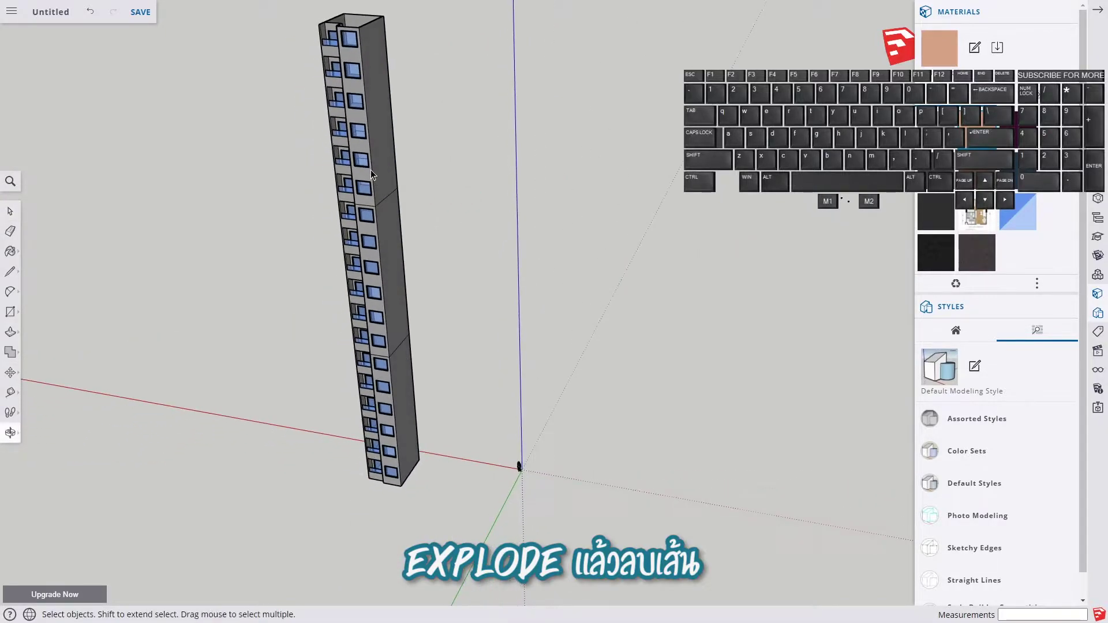
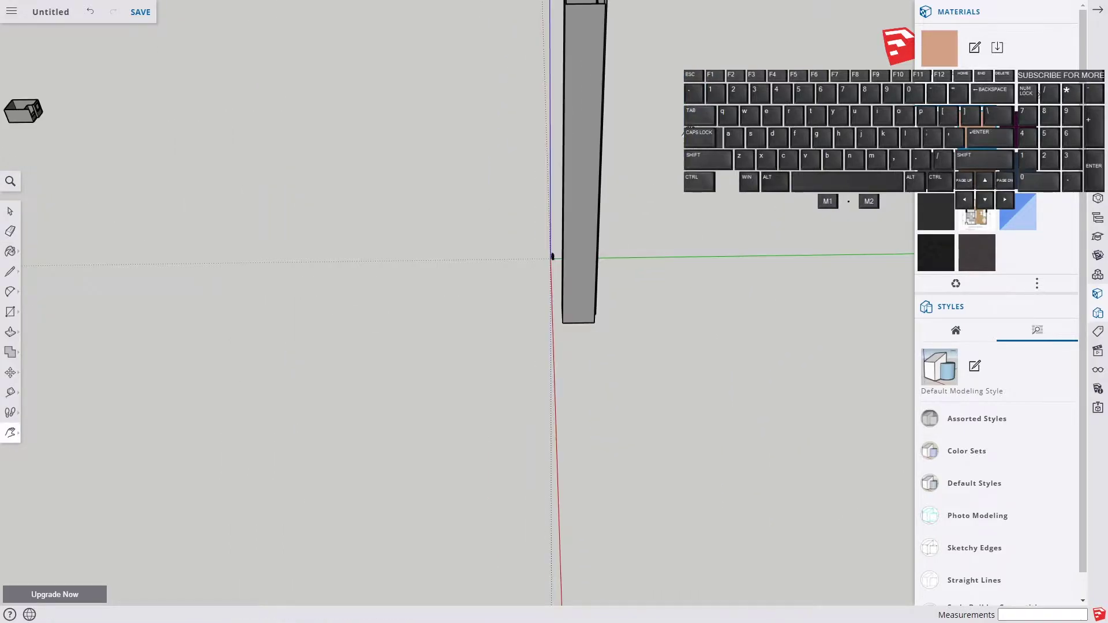
- Select all tower geometry and make it a component named condo
click(681, 134)
key(space)
click(311, 155)
click(310, 155)
double_click(311, 153)
key(h)
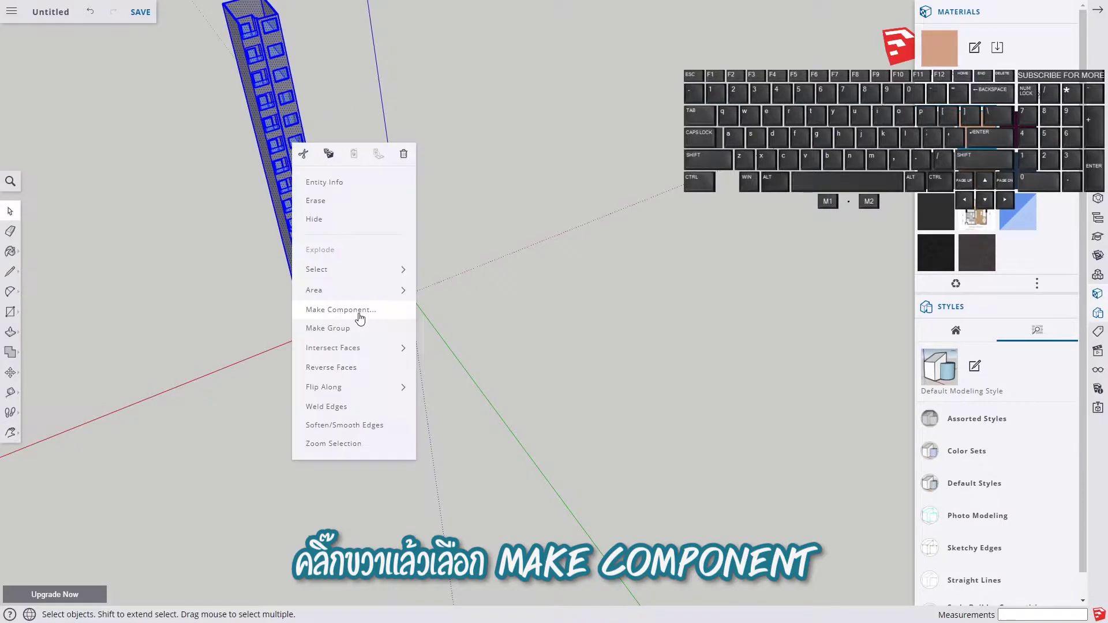
click(359, 321)
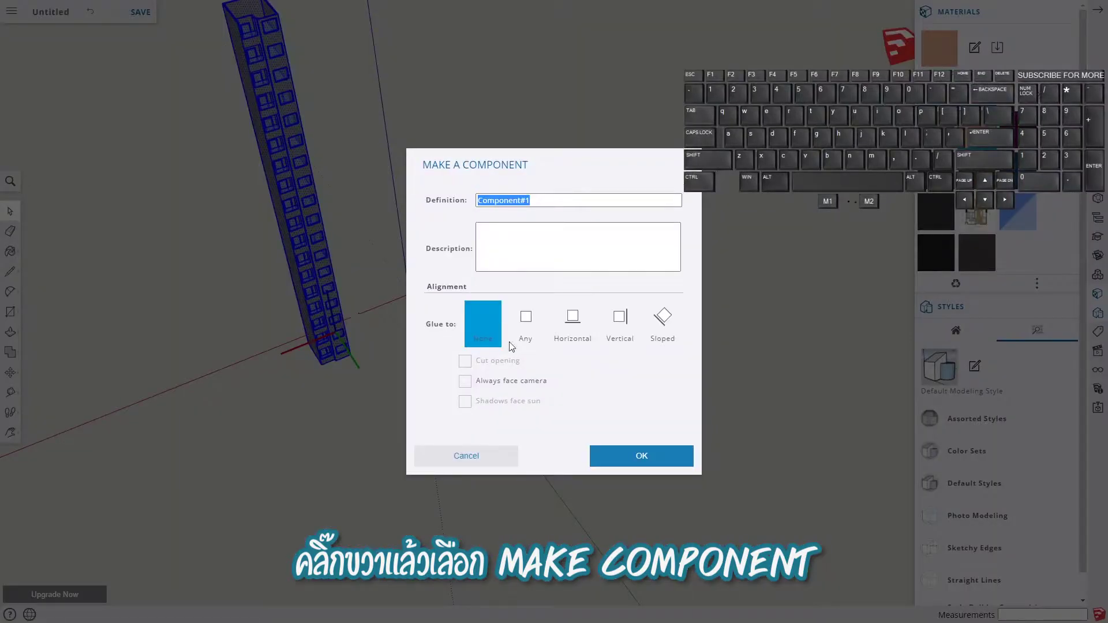
key(Return)
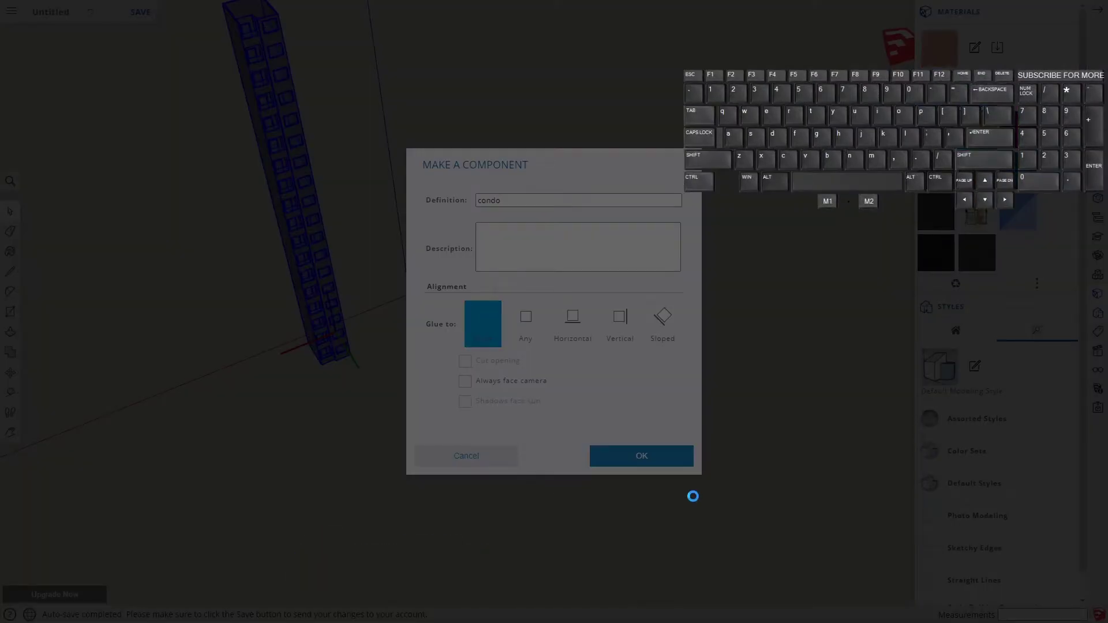
- Copy the condo component sideways to stand a second tower beside the first
key(h)
key(space)
click(306, 398)
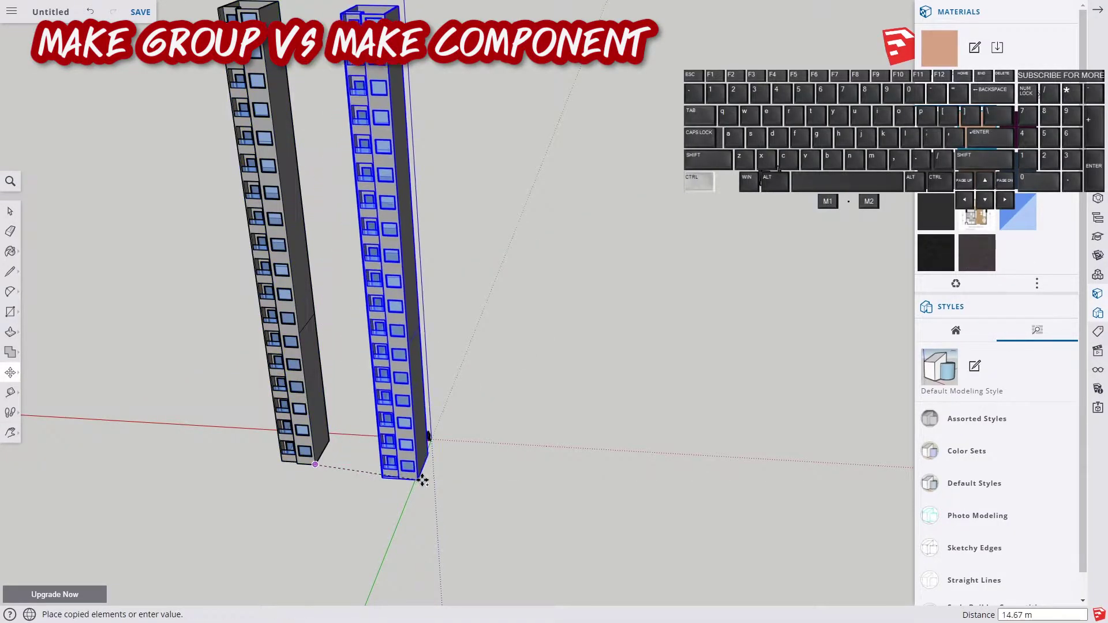
click(430, 484)
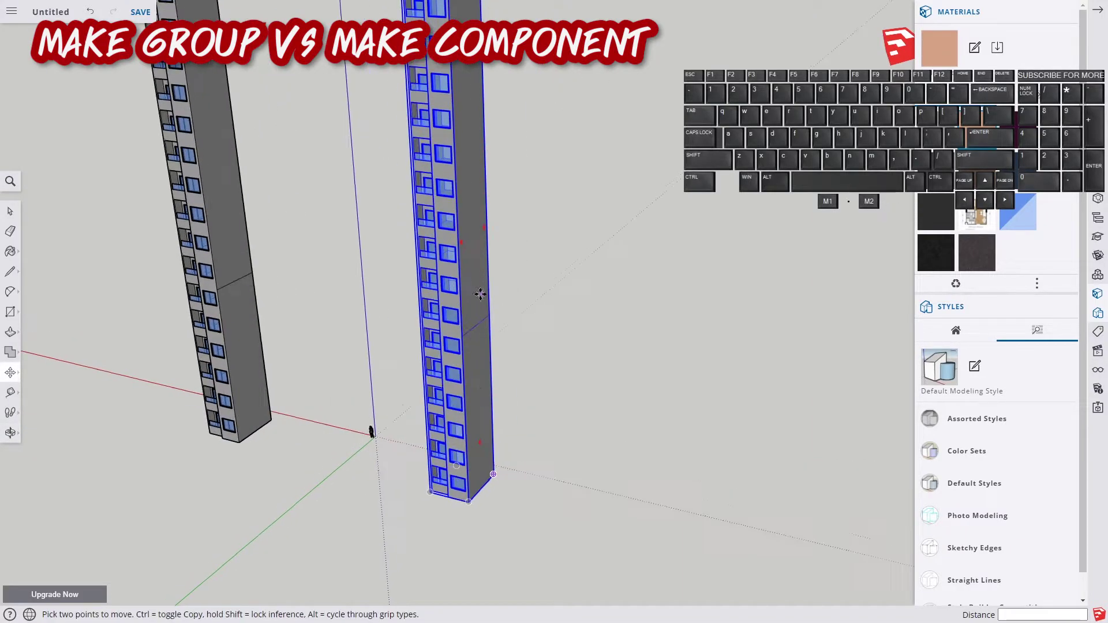
- Edit the component, paint a face brown to show the linked copy, then leave editing
key(space)
click(228, 267)
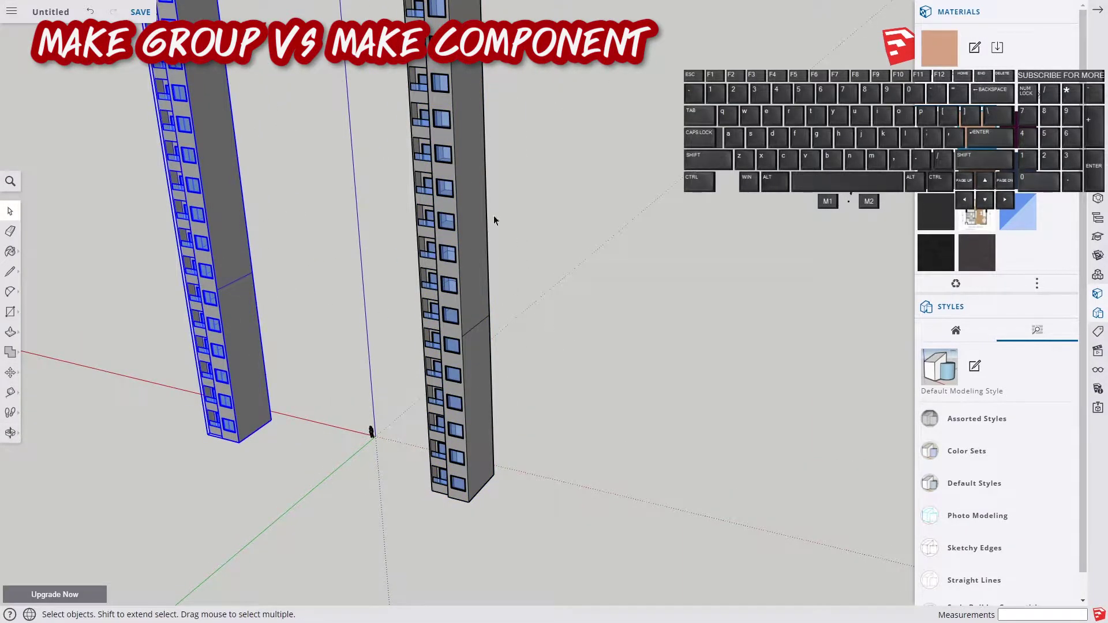
double_click(238, 288)
key(e)
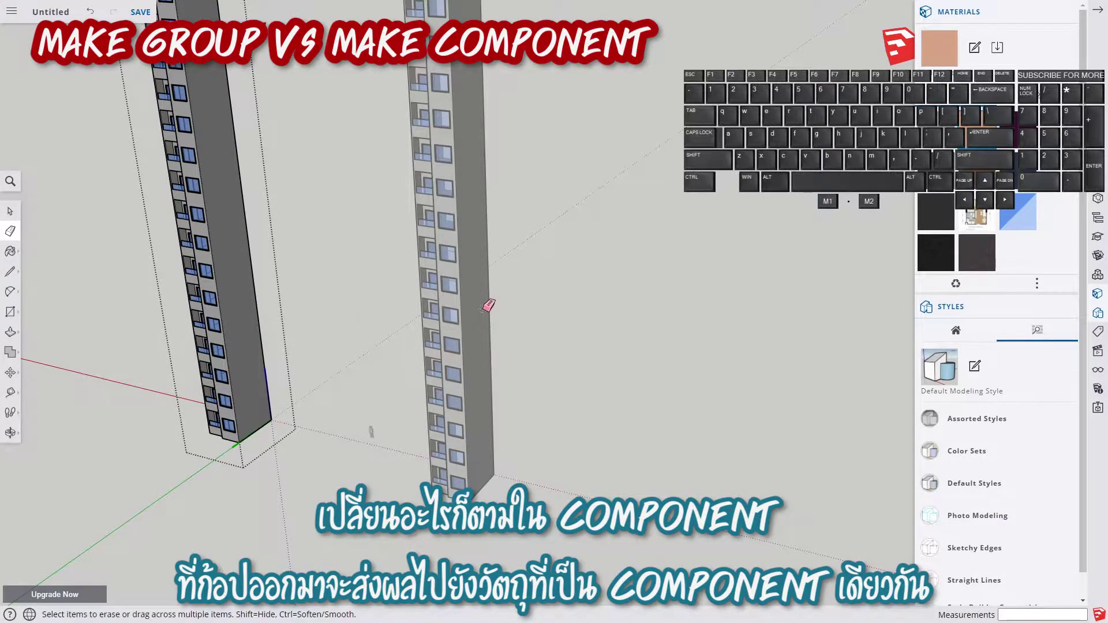
key(h)
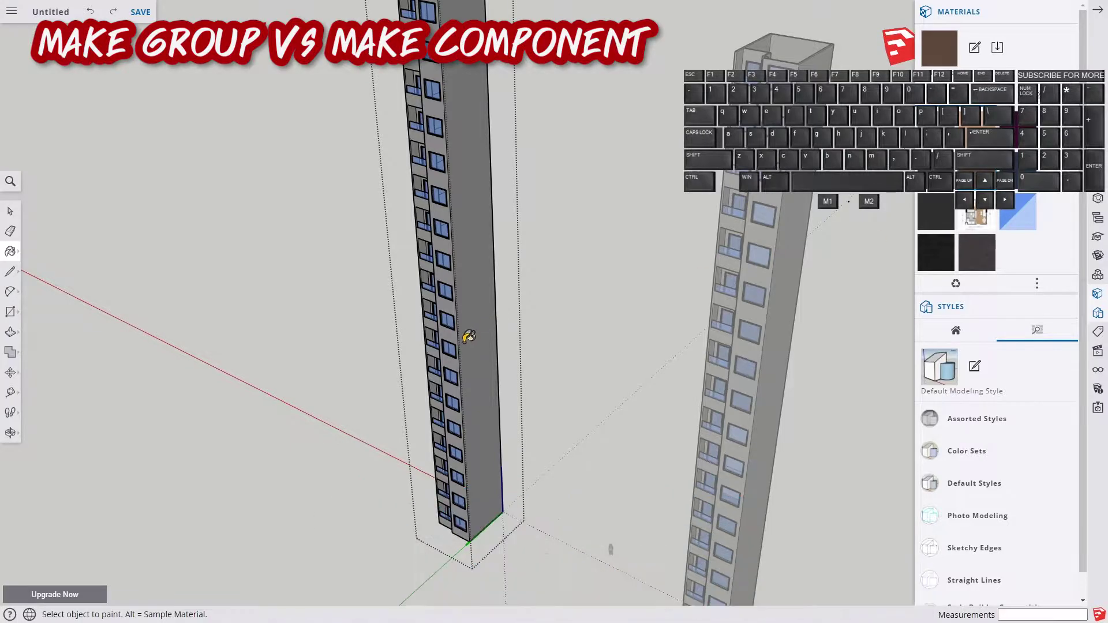
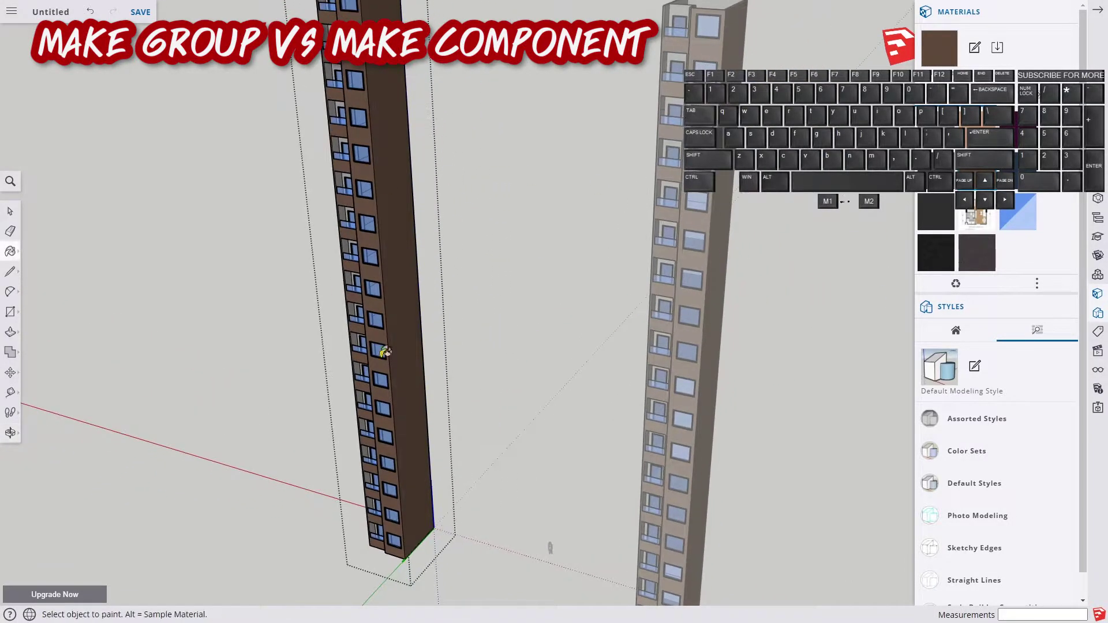
key(space)
click(537, 335)
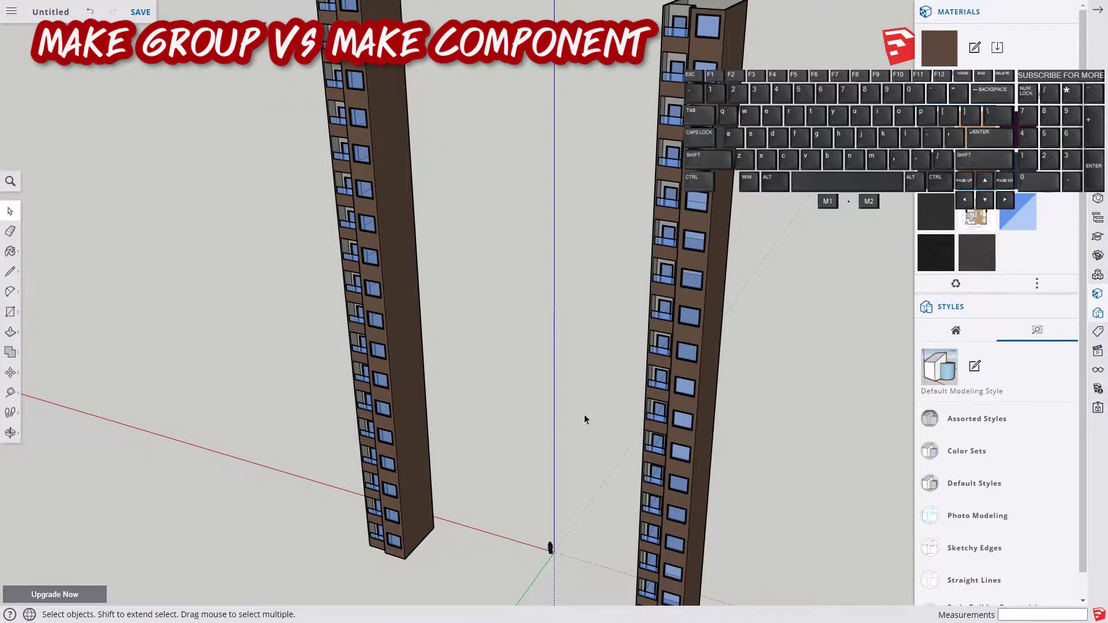
- Undo the brown paint and slide the second tower against the first
key(m)
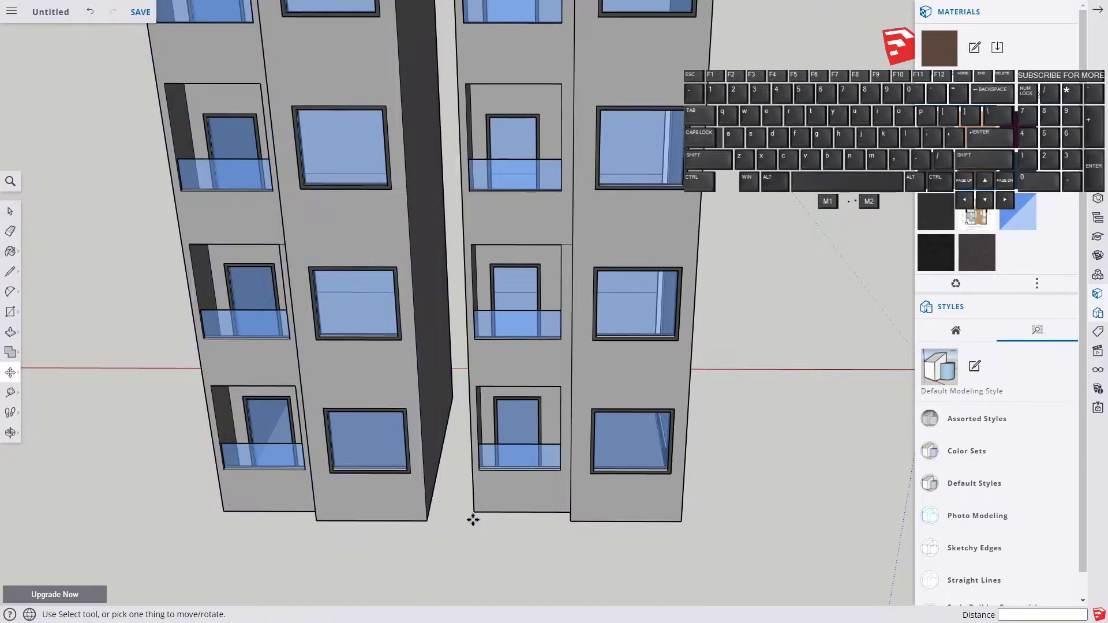
drag(477, 515, 433, 512)
drag(491, 420, 527, 466)
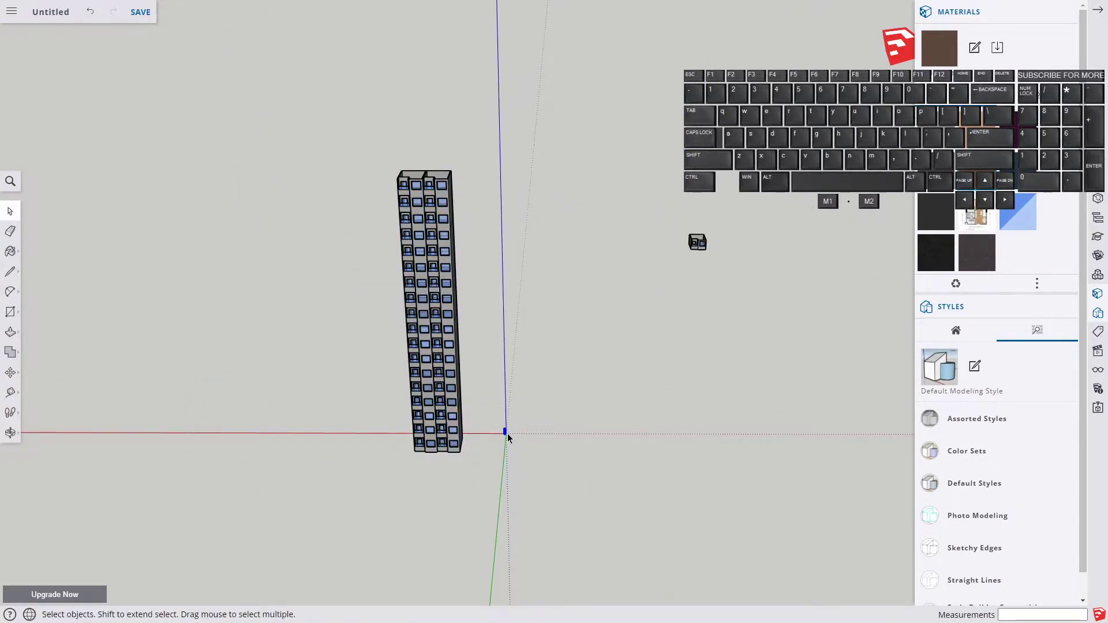
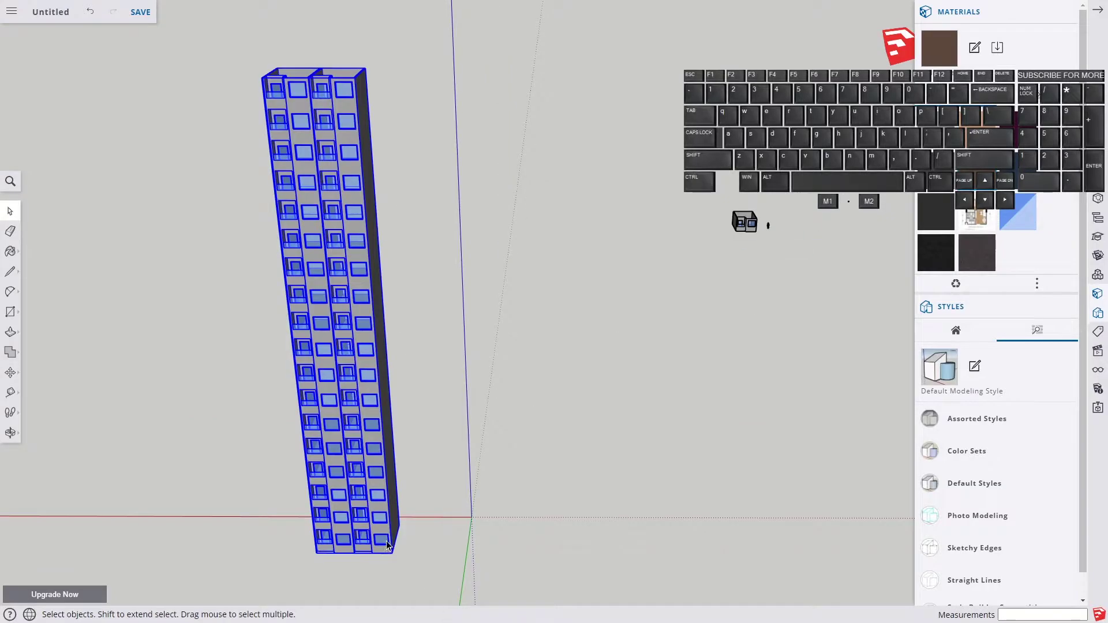
- Copy the tower pair repeatedly along the ground into a long row
key(m)
click(322, 557)
click(396, 558)
click(397, 561)
click(466, 558)
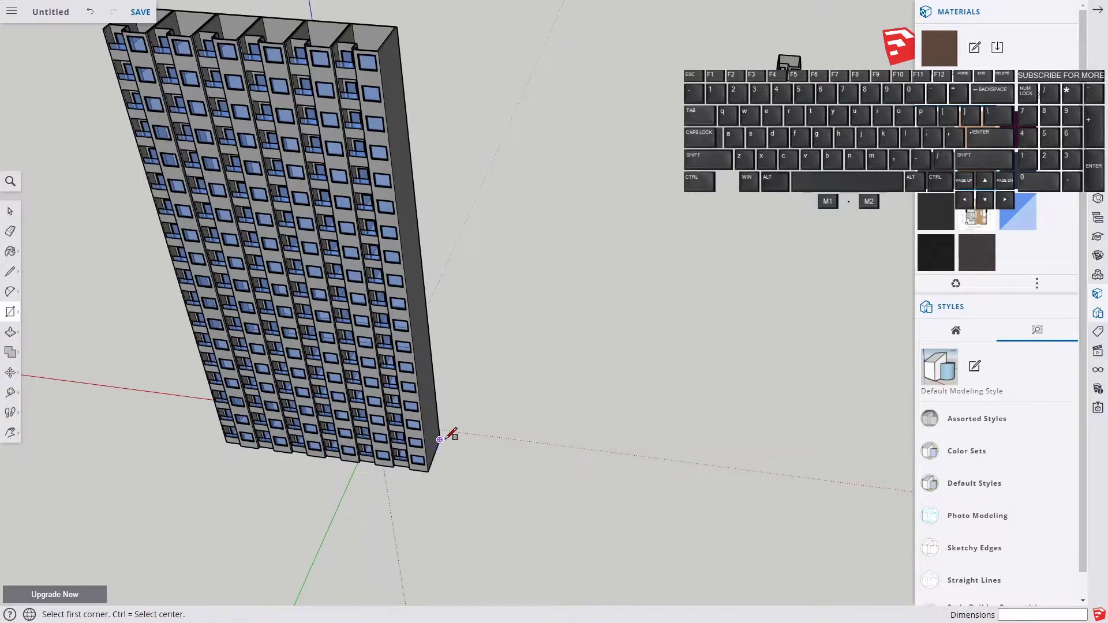
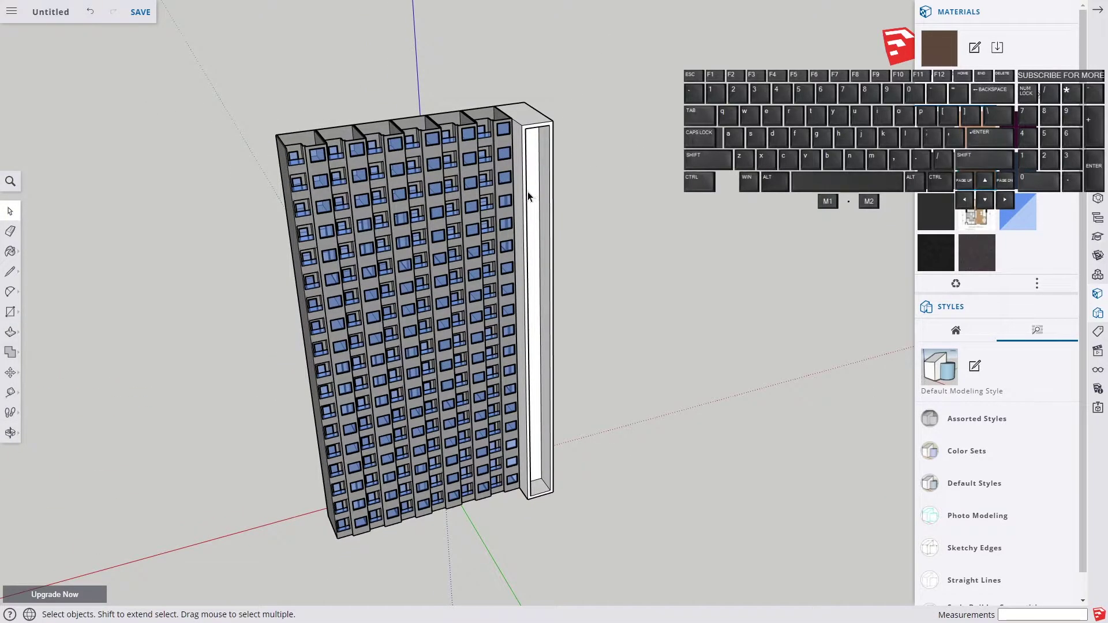
- Select every tower in the row and make them a single group
click(535, 197)
double_click(535, 198)
right_click(536, 197)
scroll(up, 3)
click(581, 388)
key(space)
click(469, 212)
click(436, 224)
click(399, 251)
click(368, 264)
click(316, 296)
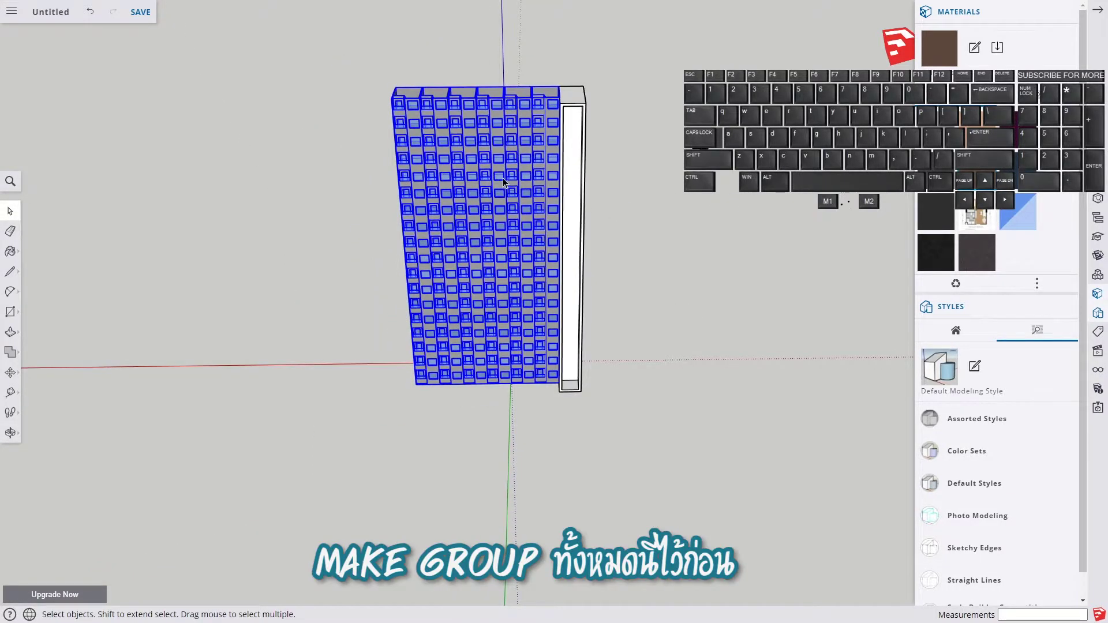
click(554, 167)
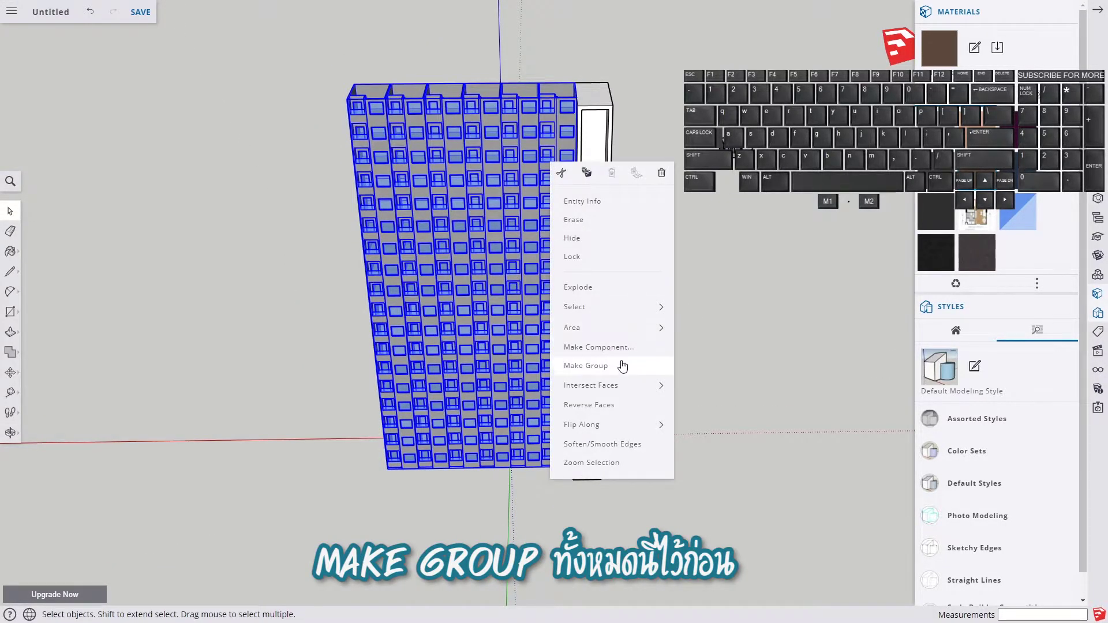
click(617, 375)
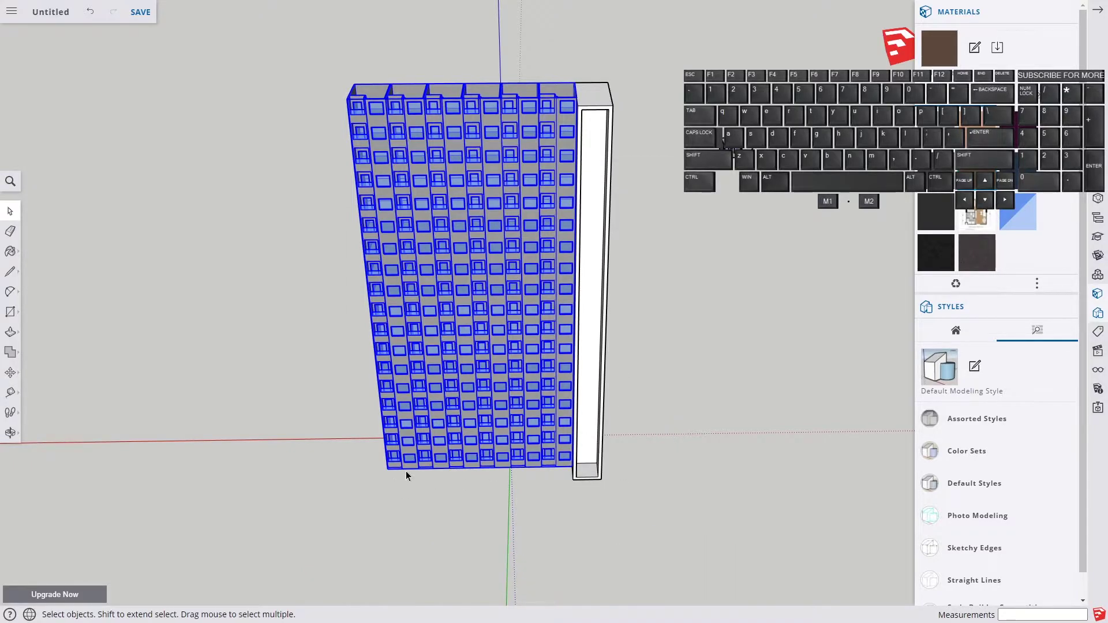
- Copy the grouped tower row from its bottom corner to the far side of the slab and select the copy
key(m)
click(396, 473)
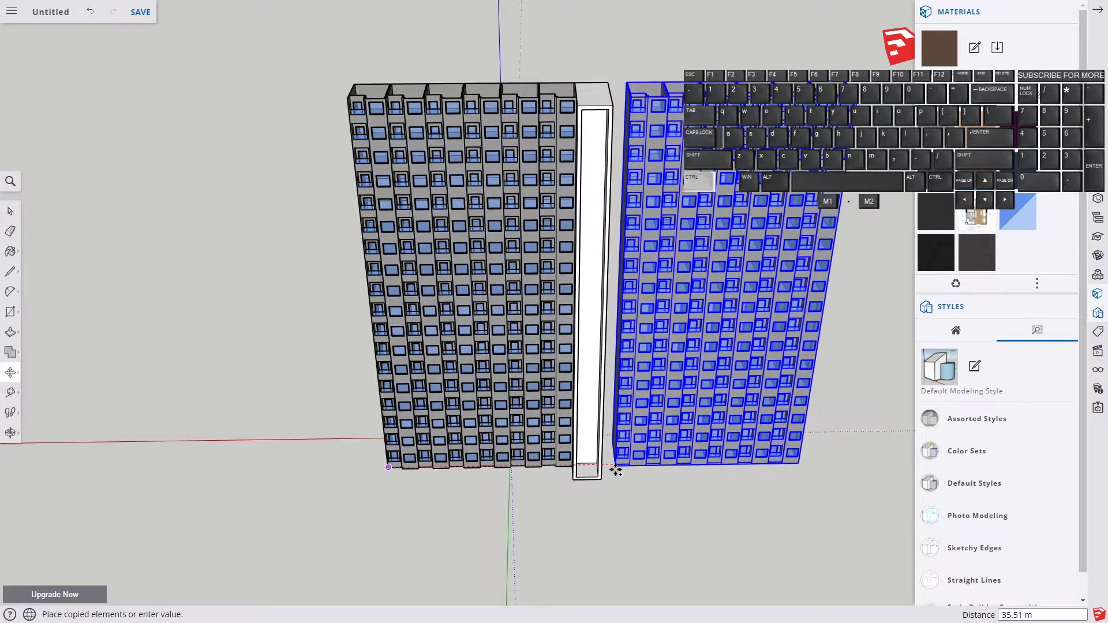
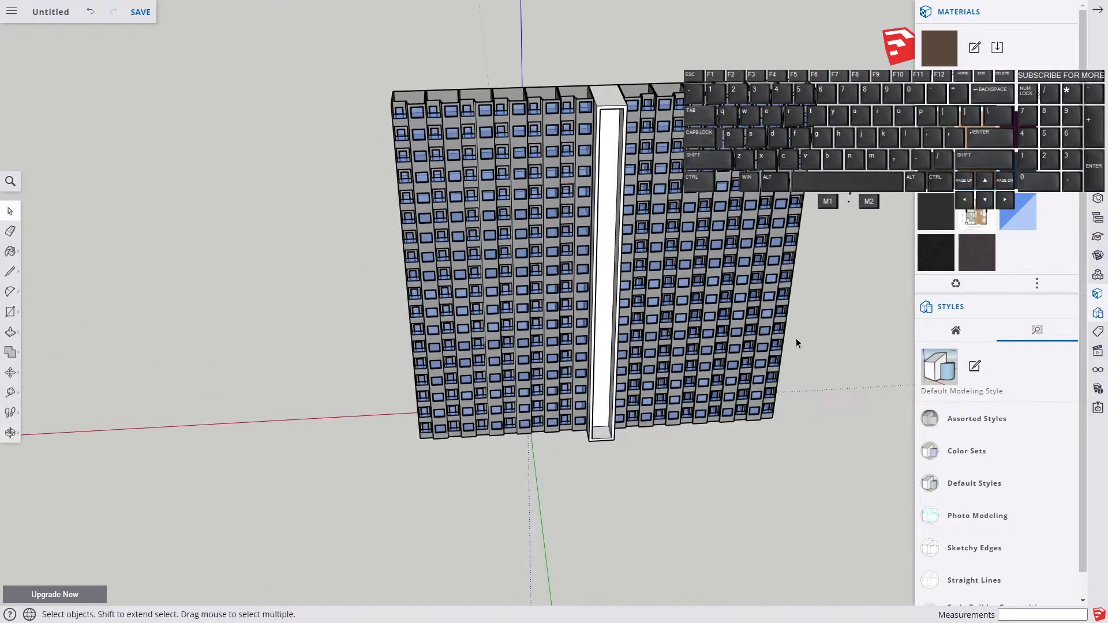
key(h)
drag(717, 388, 523, 422)
drag(652, 400, 522, 422)
key(space)
click(494, 222)
- Group the whole window-grid wing and begin copying it from its base point for the perpendicular L wing
click(497, 162)
click(525, 162)
click(571, 175)
click(216, 541)
click(511, 379)
click(487, 151)
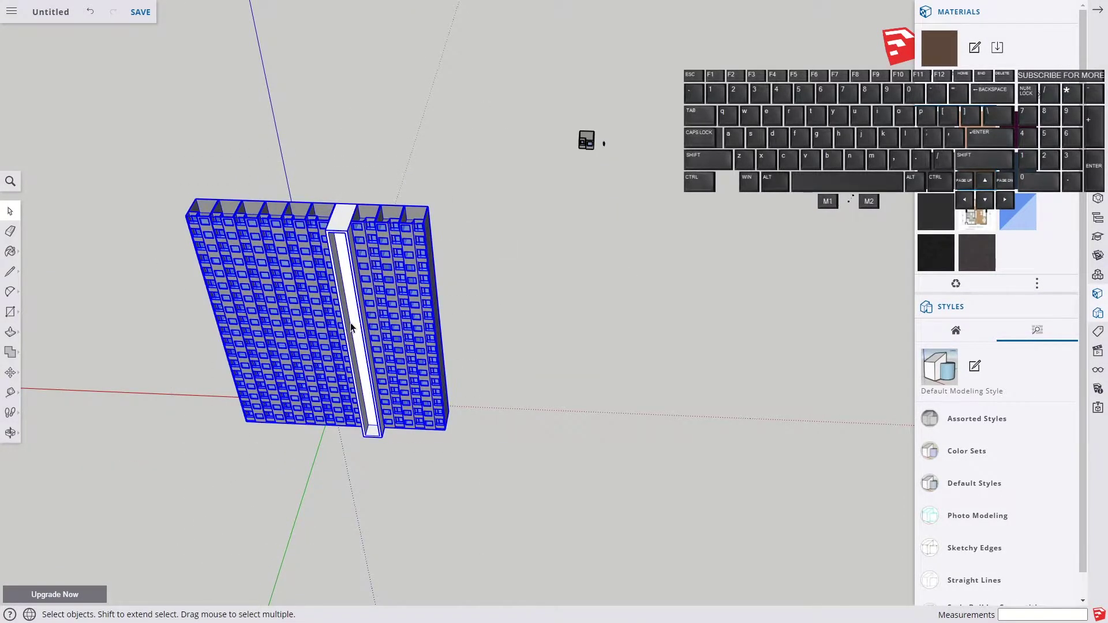
right_click(385, 299)
click(425, 507)
key(h)
click(201, 433)
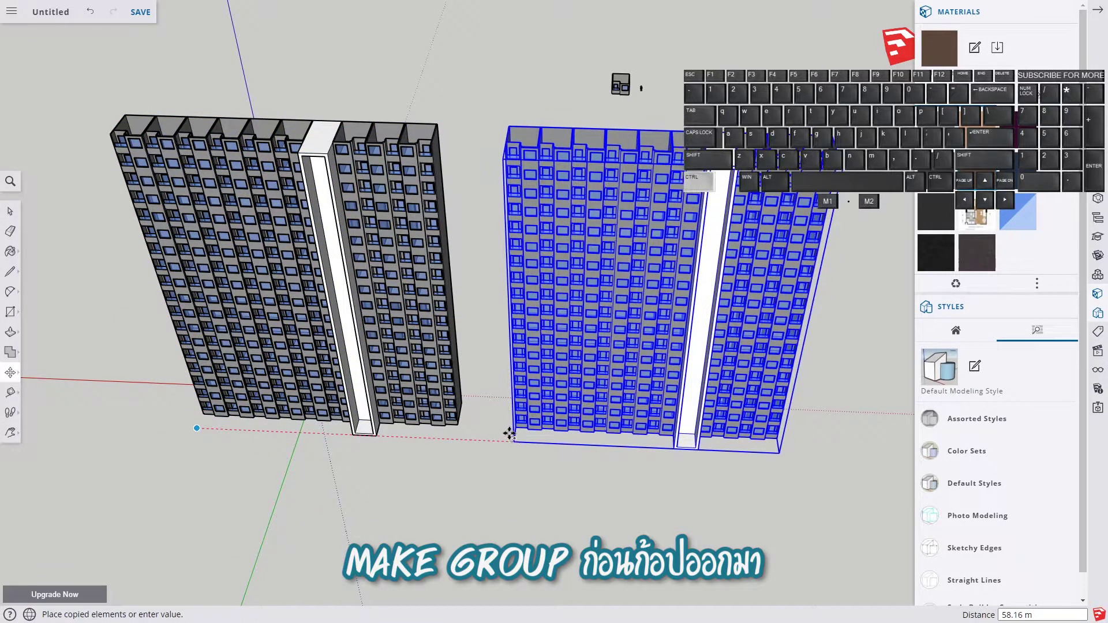
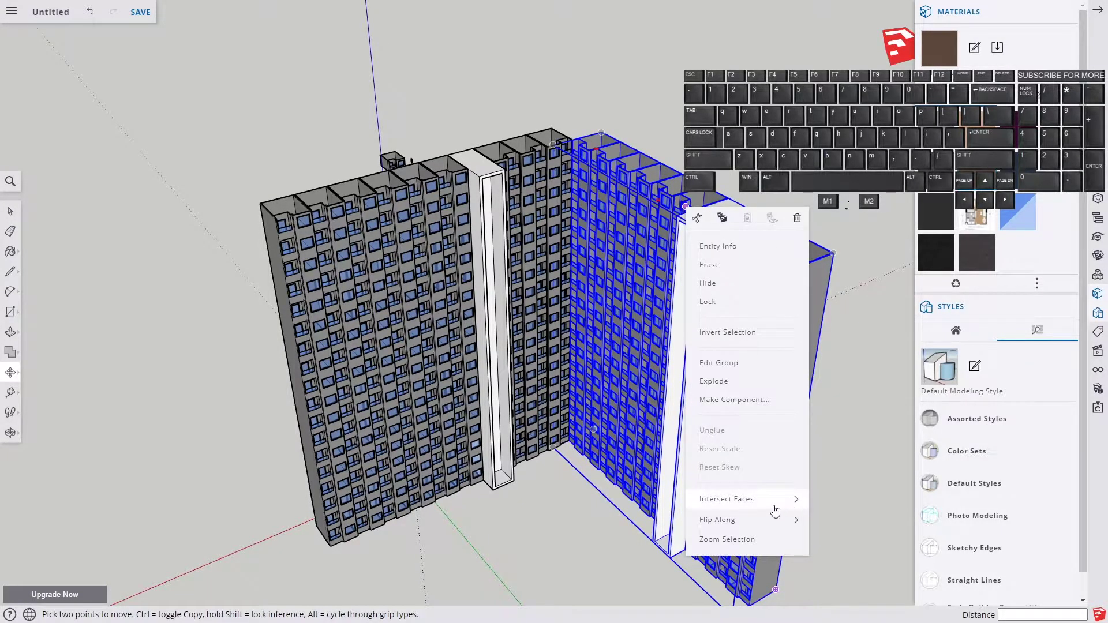
- Move the wing's bottom corner to close the gap and start a square at the inner corner
click(865, 533)
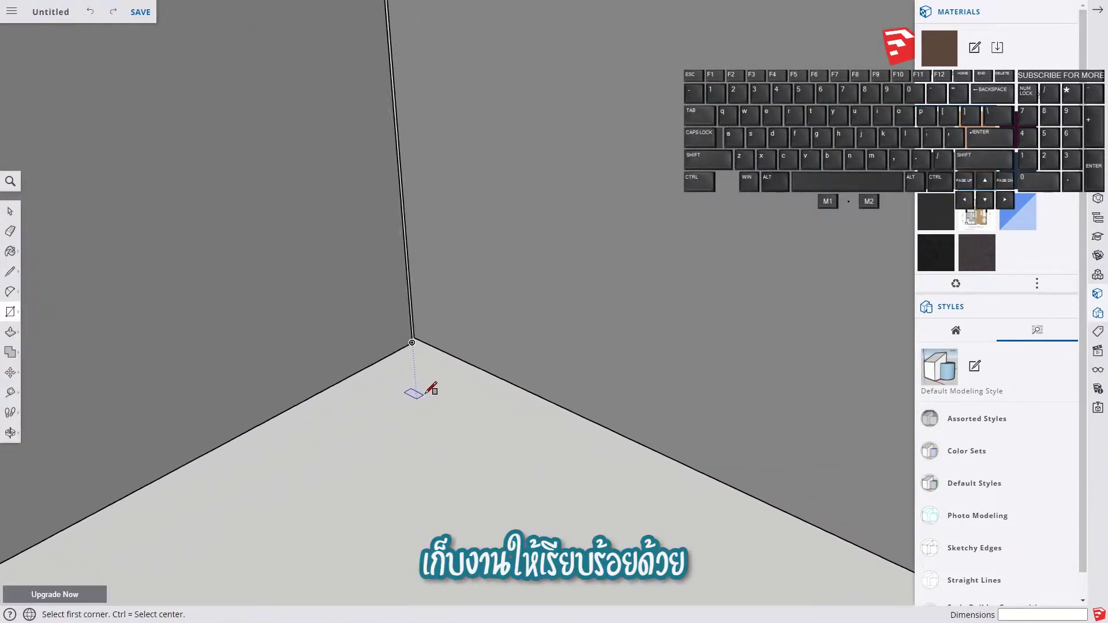
key(m)
click(409, 322)
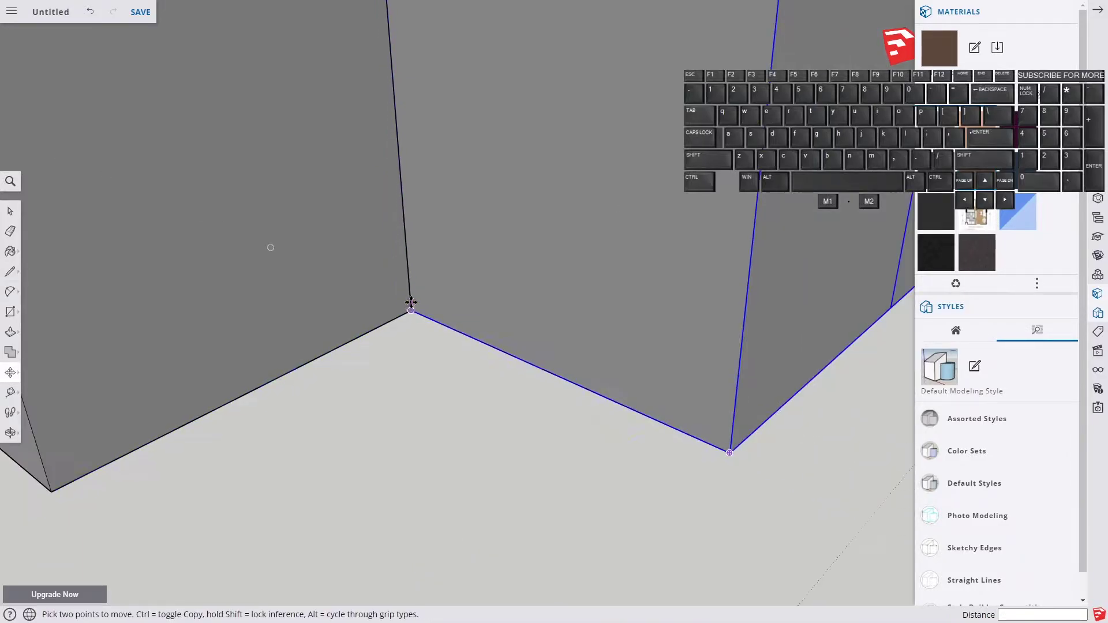
key(r)
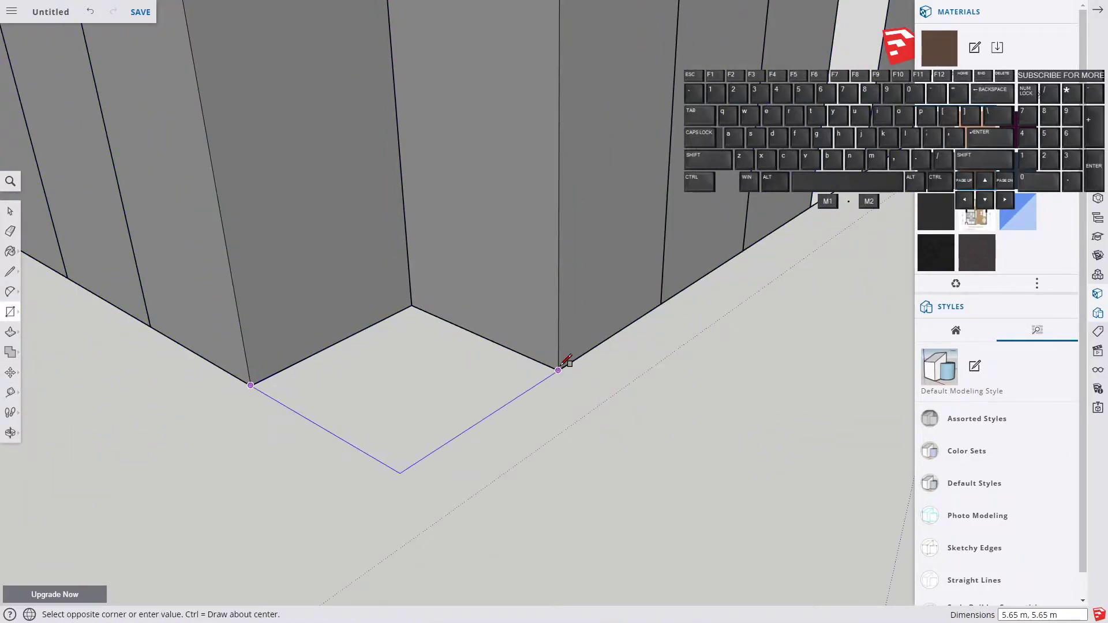
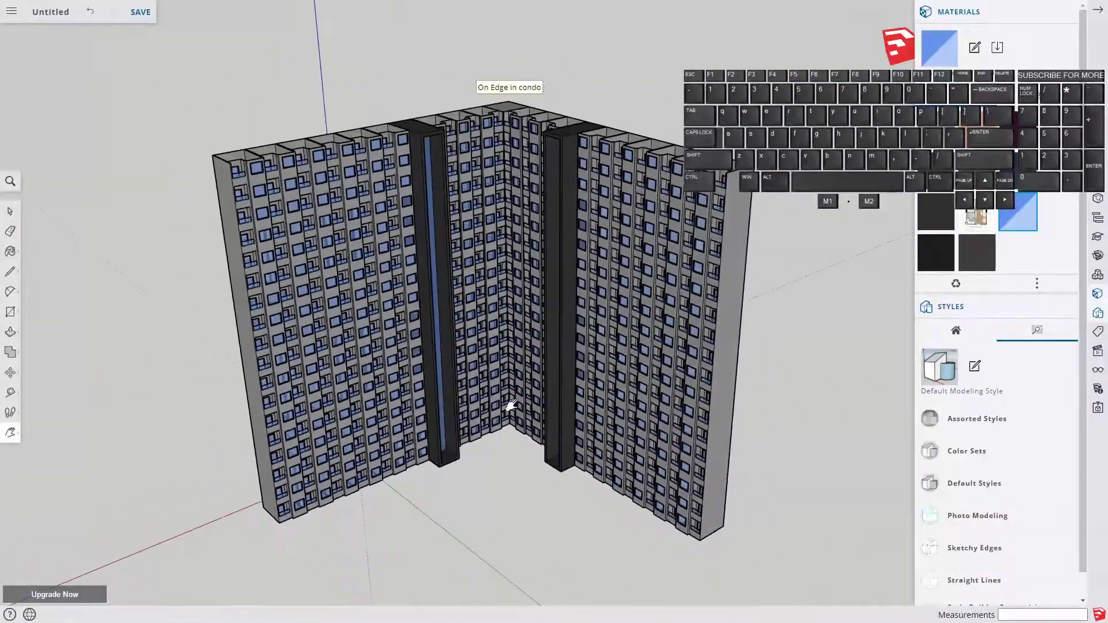
- Place the corner point and start the roughly 59 by 54 metre podium footprint rectangle
click(414, 316)
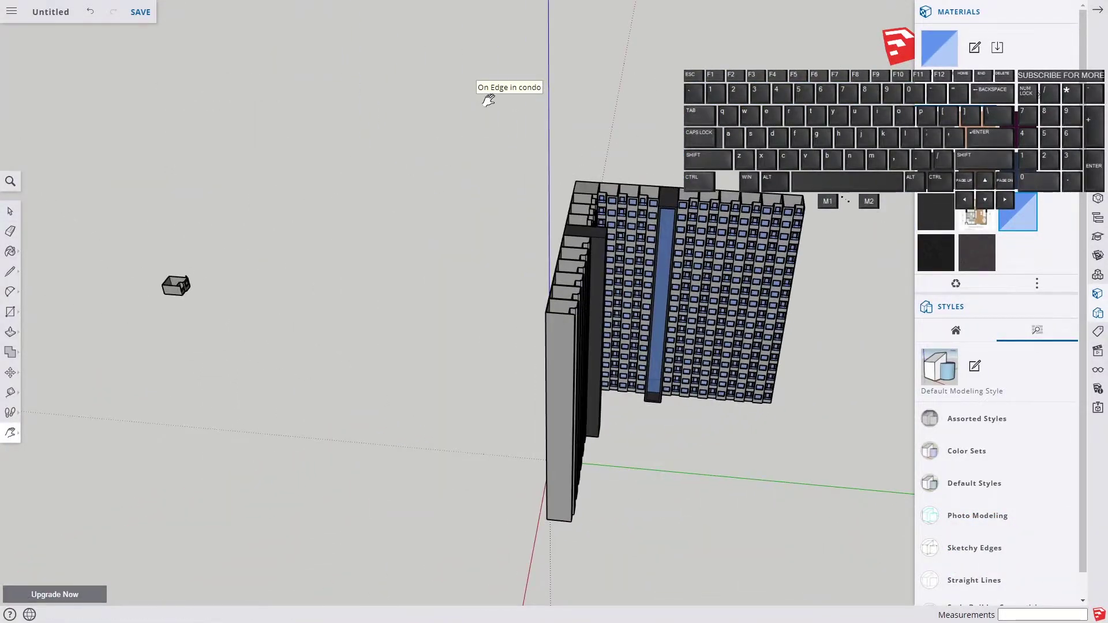
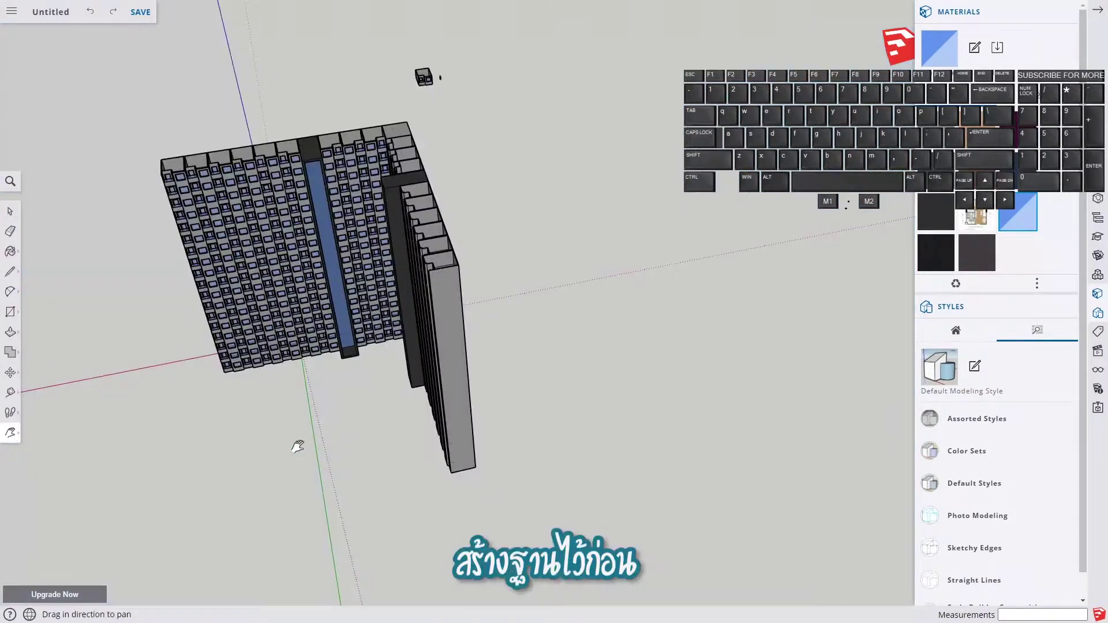
key(r)
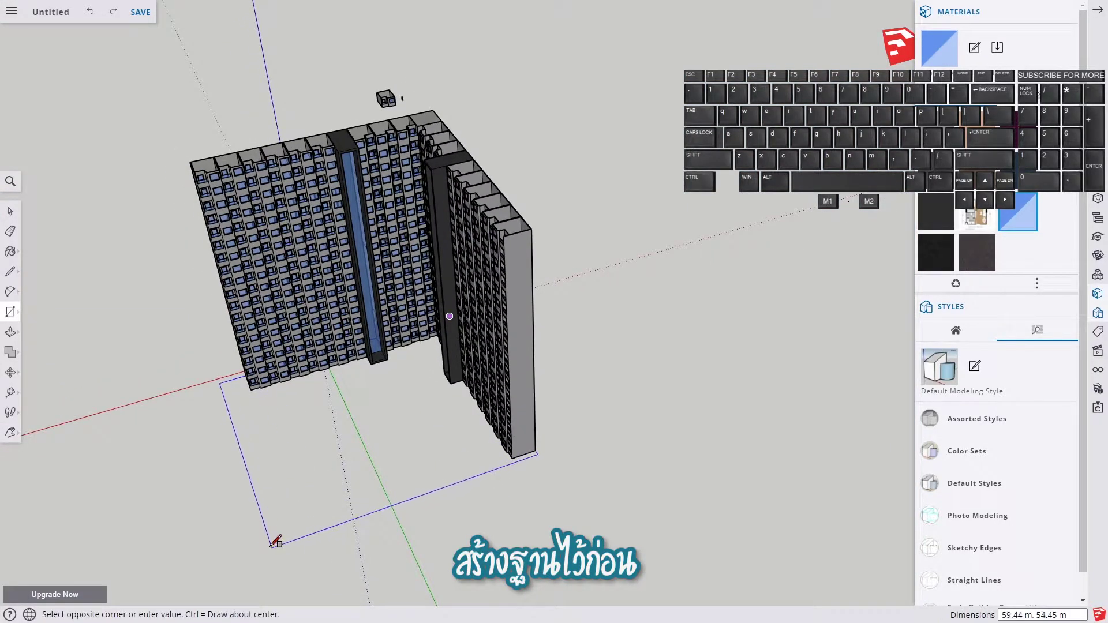
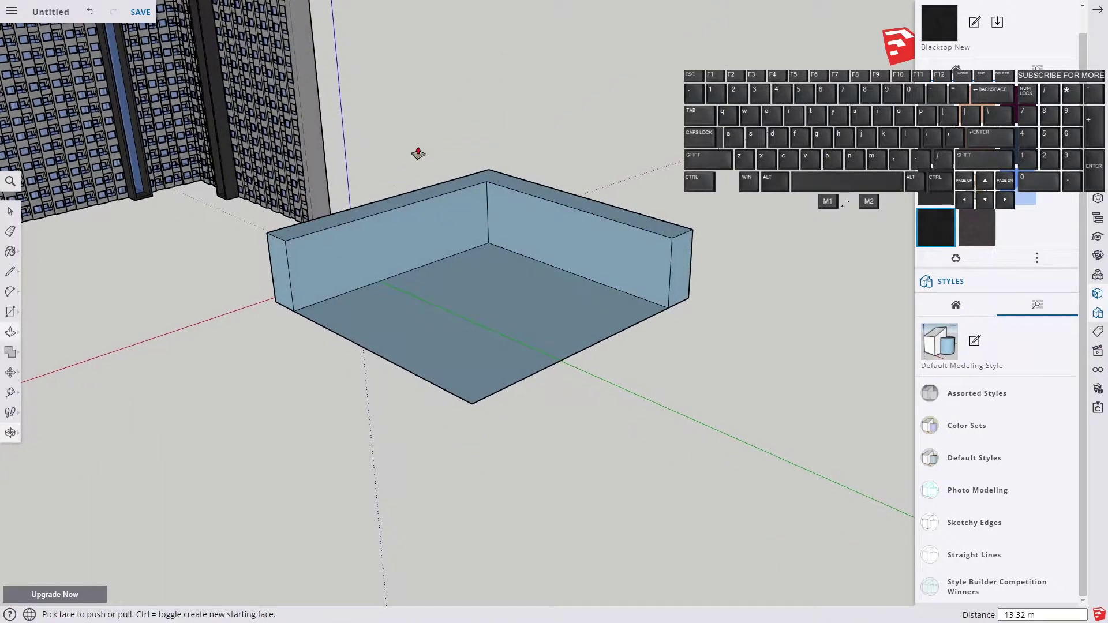
- Bring the podium shell into view and offset an inset frame on its wall face
key(h)
drag(501, 330, 568, 370)
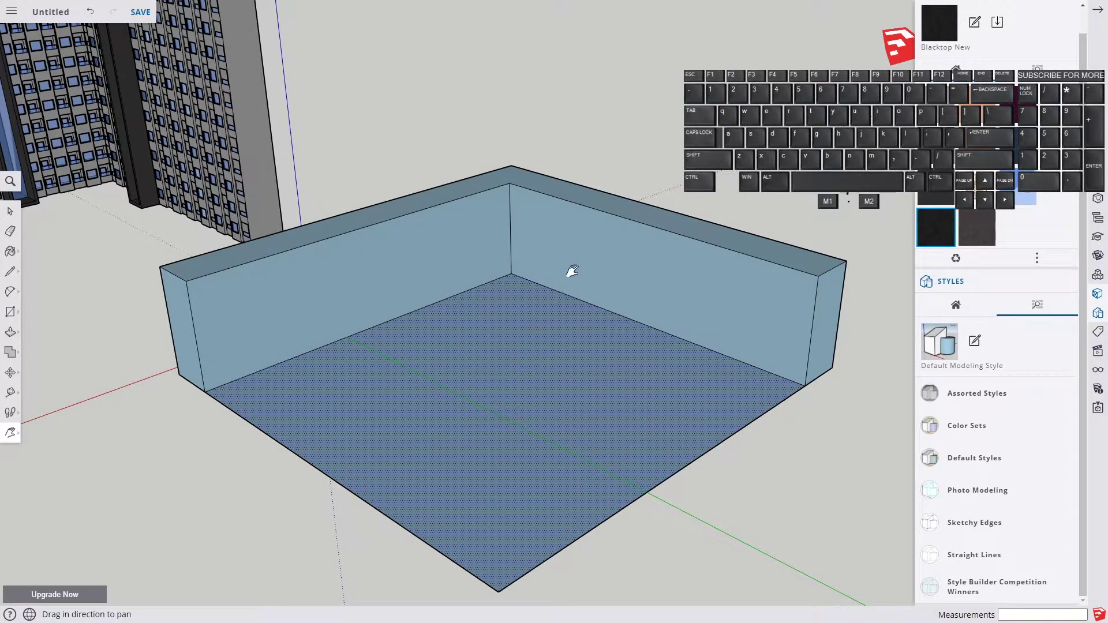
key(space)
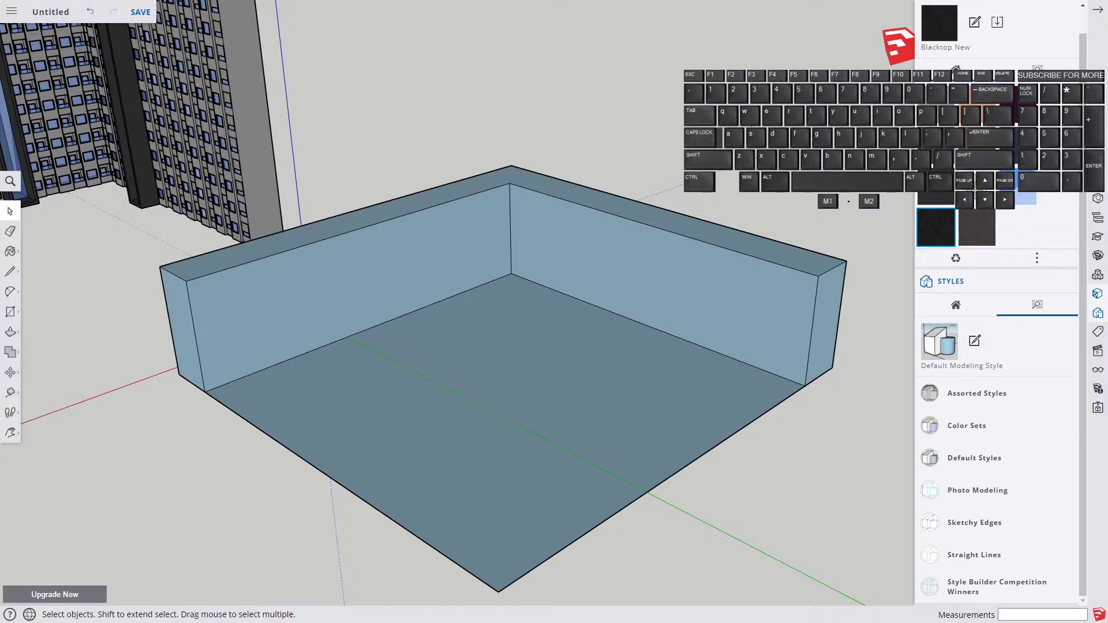
key(f)
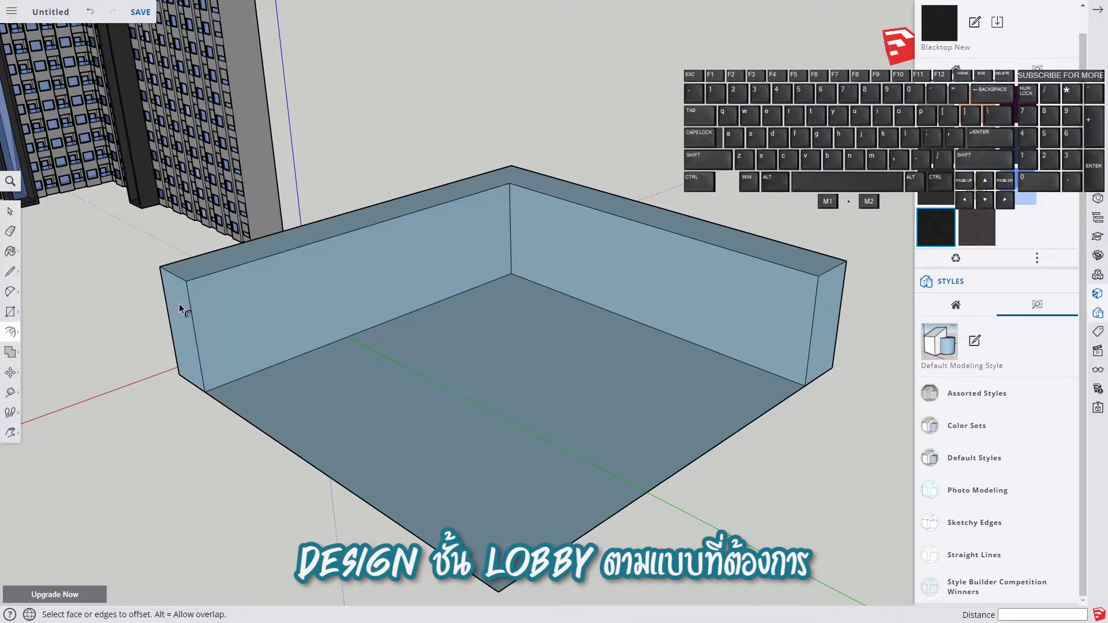
click(207, 304)
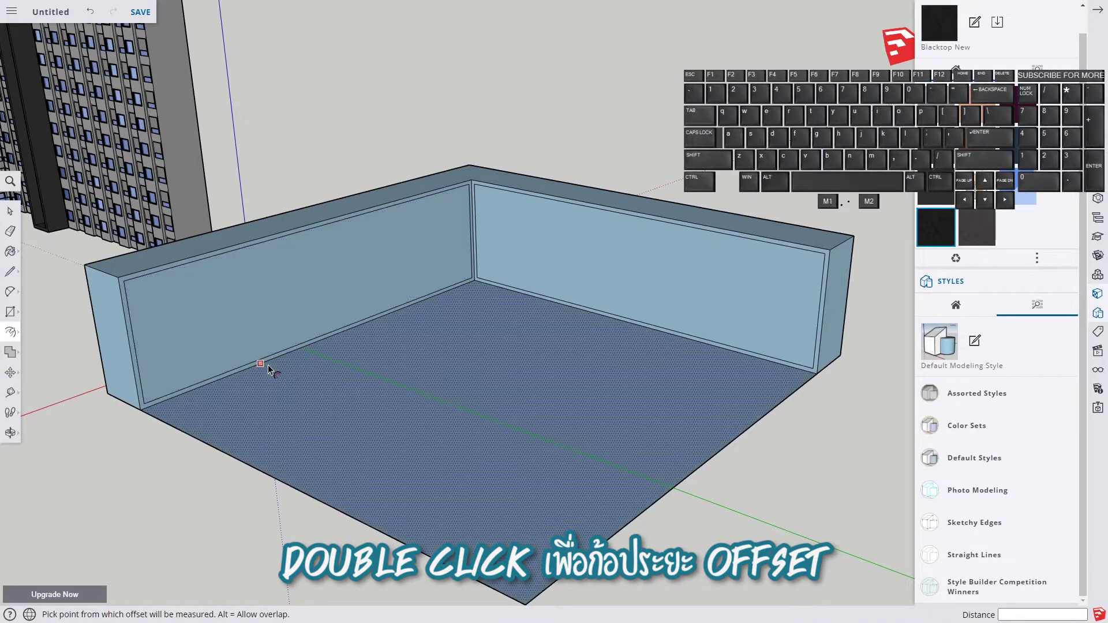
- Divide the inset wall's top edge into equal segments for glazing panels
key(space)
click(186, 272)
right_click(186, 272)
click(228, 419)
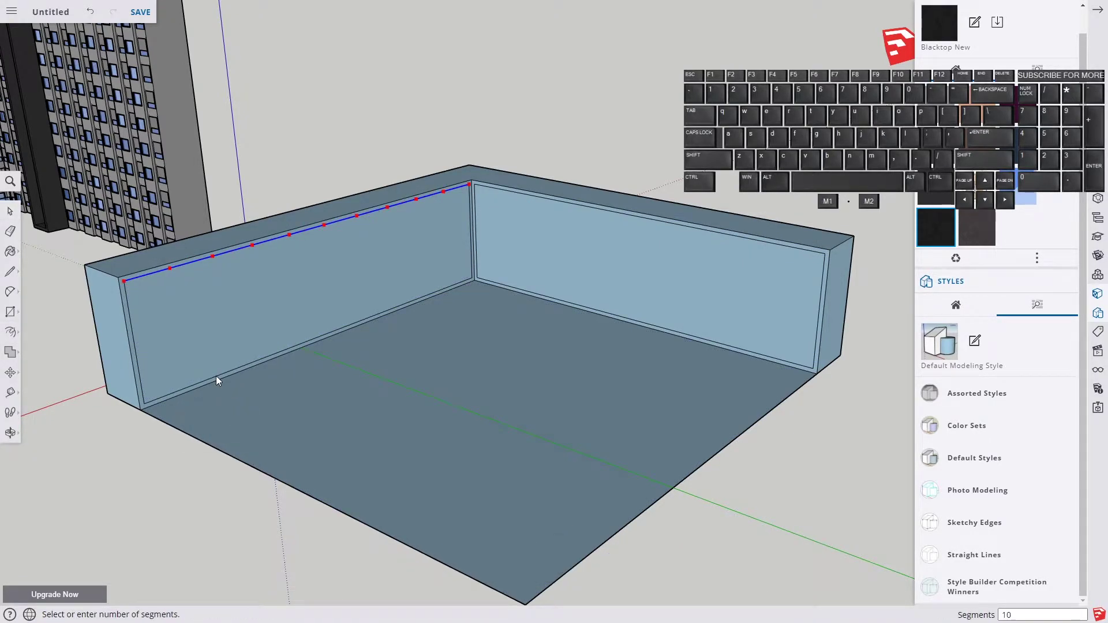
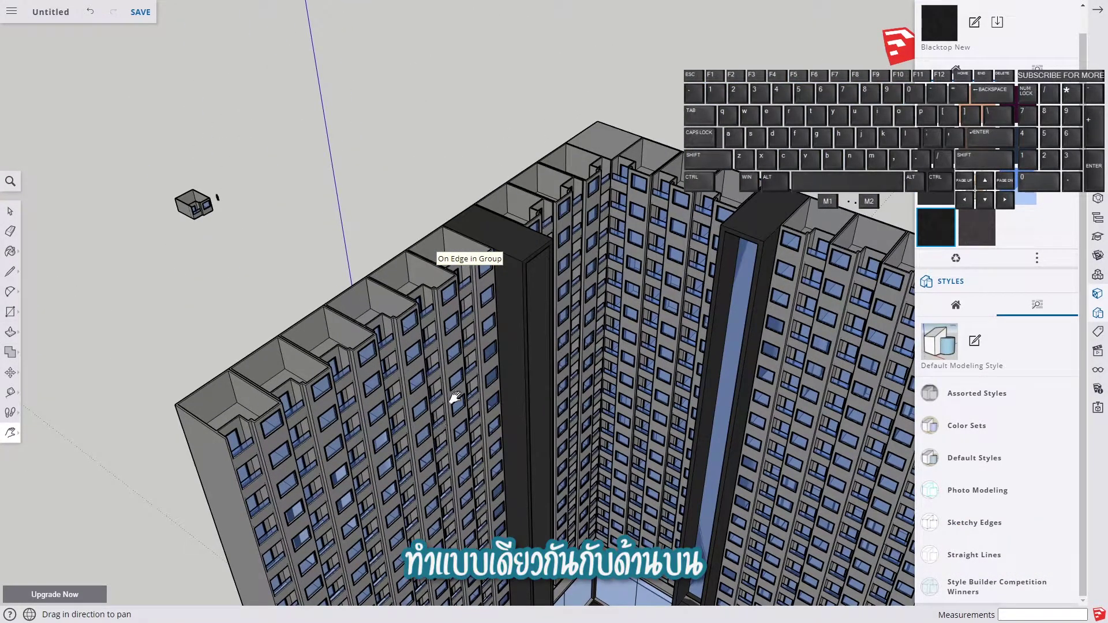
- Start a rectangle on top of the tower wing for the crown frame
key(r)
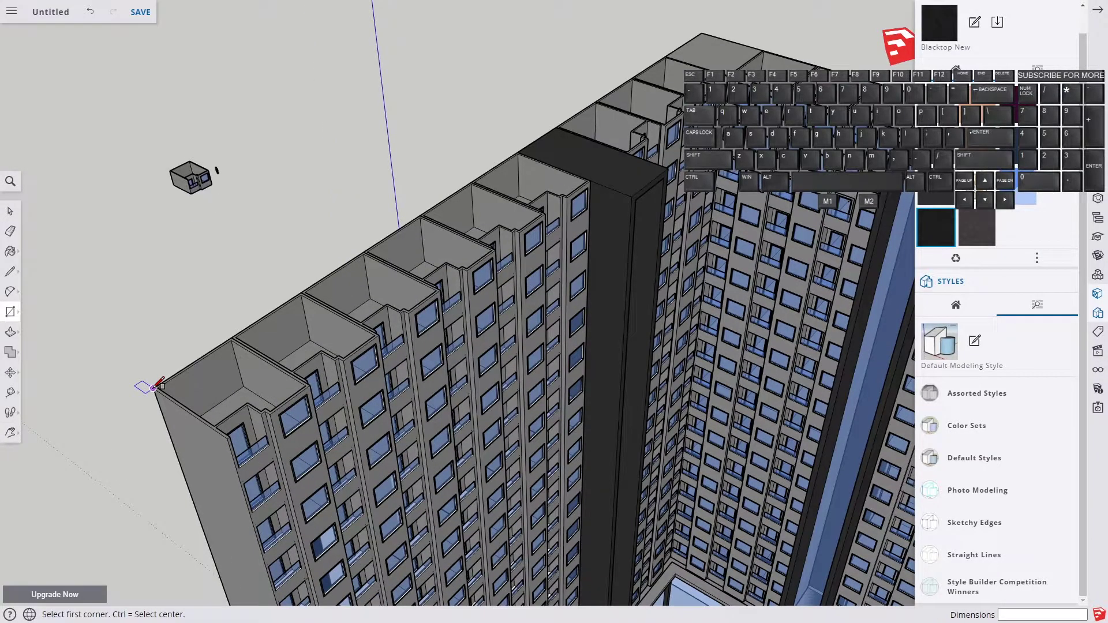
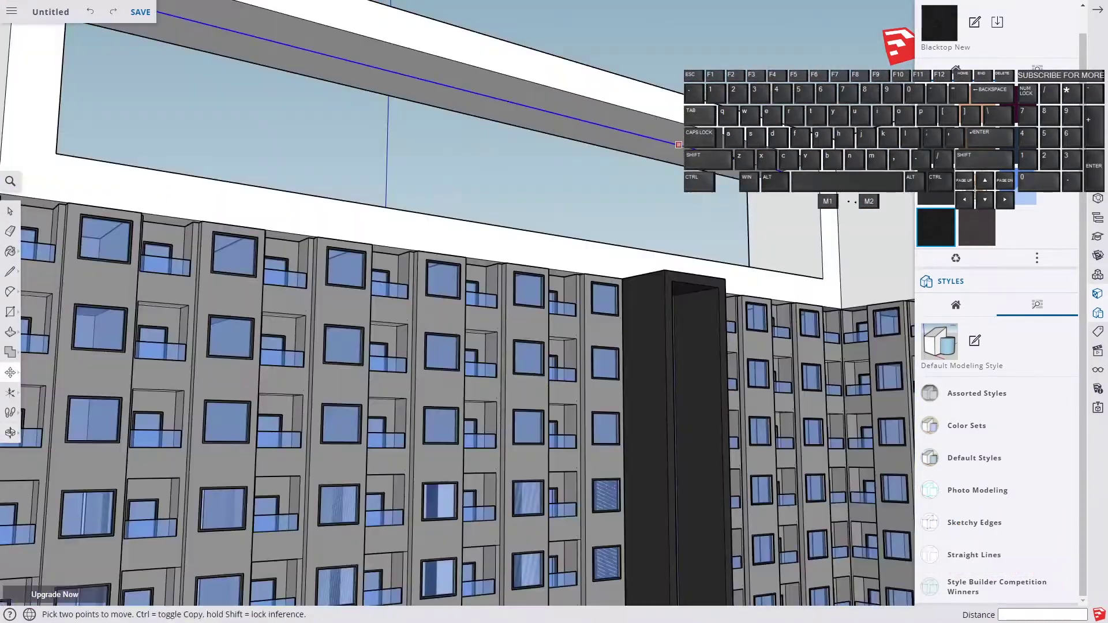
- Lower the crown frame along the blue axis onto the tower top
scroll(up, 3)
scroll(down, 3)
scroll(up, 3)
drag(414, 87, 415, 99)
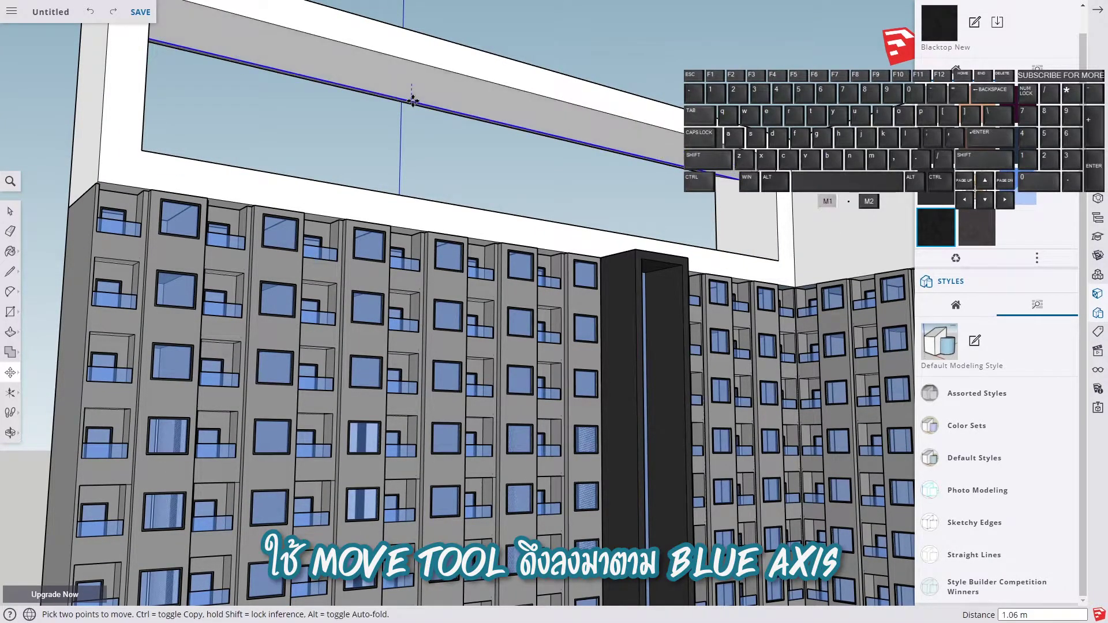
click(418, 107)
right_click(418, 108)
scroll(up, 3)
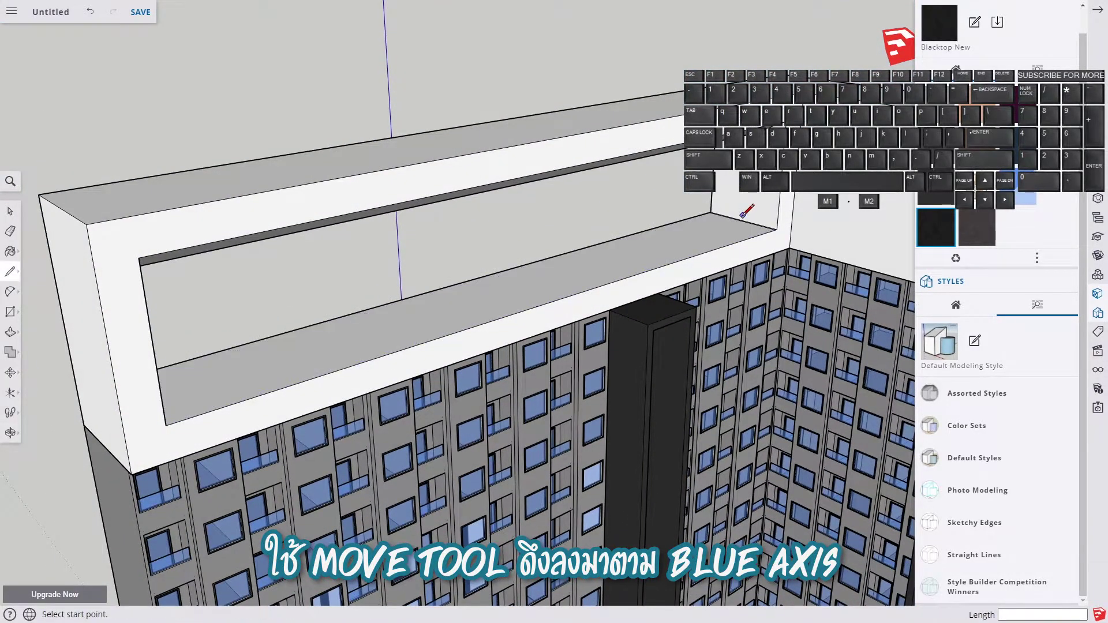
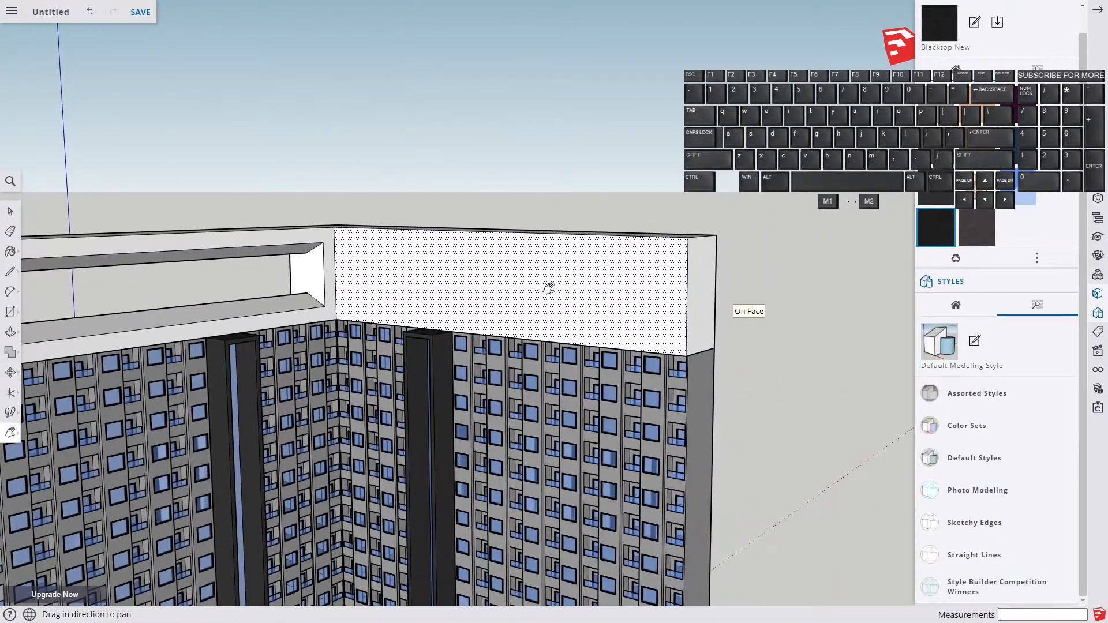
- Draw the matching frame on the second wing and paint the whole crown frame
key(r)
key(f)
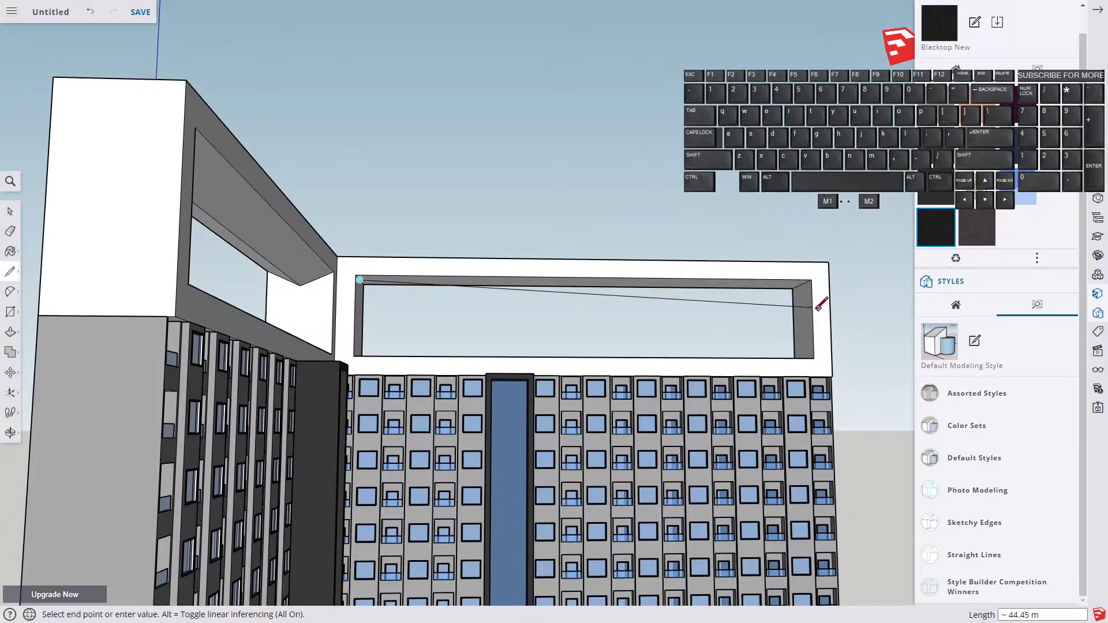
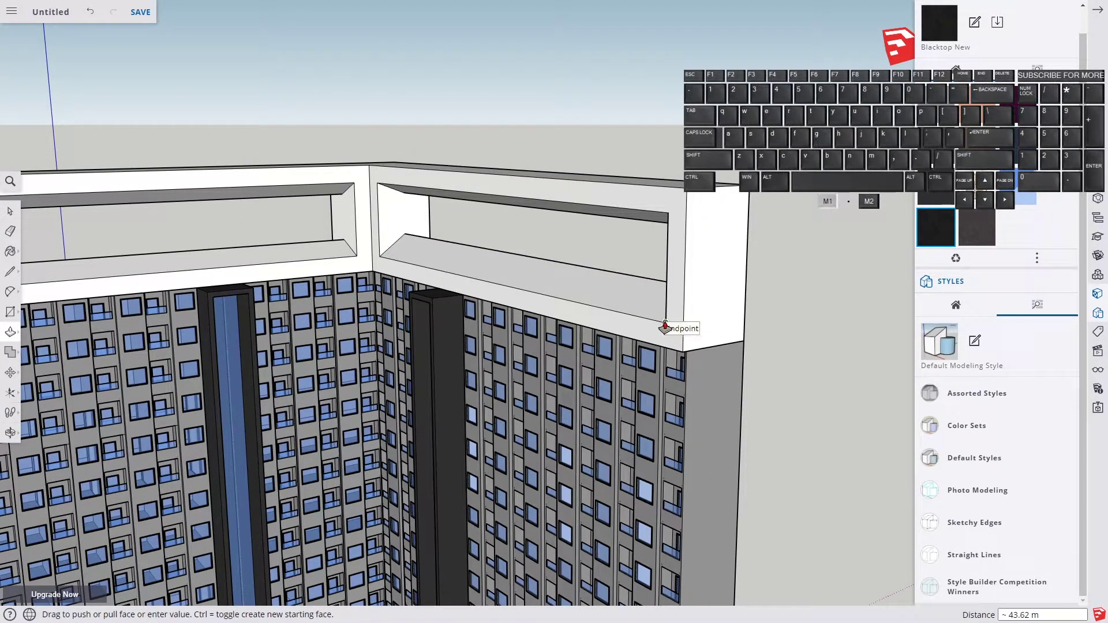
key(space)
click(456, 235)
click(456, 234)
double_click(456, 235)
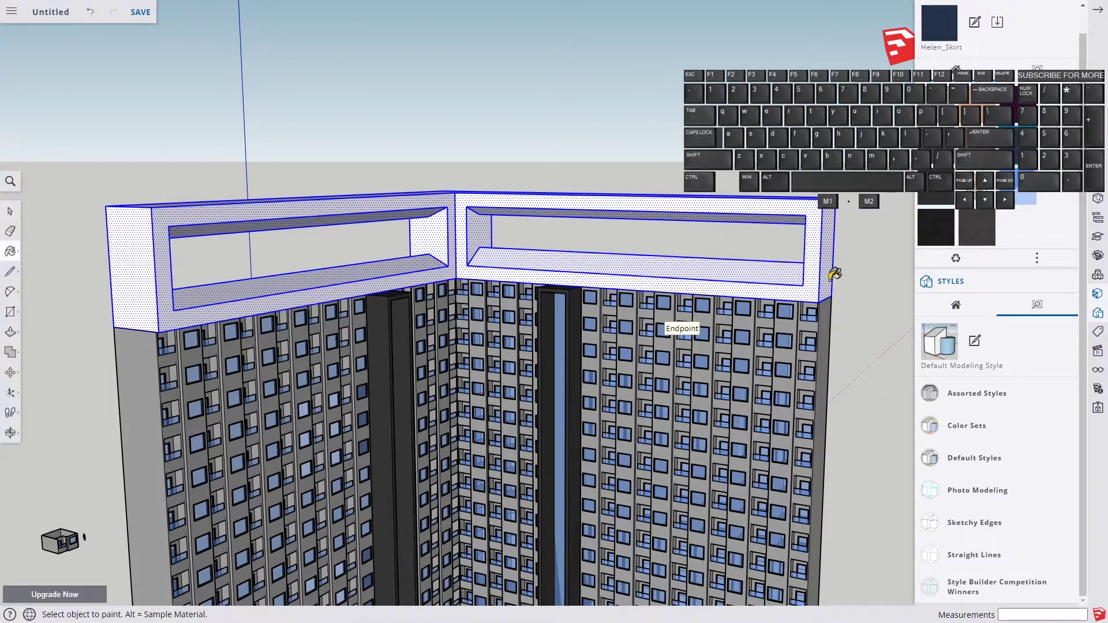
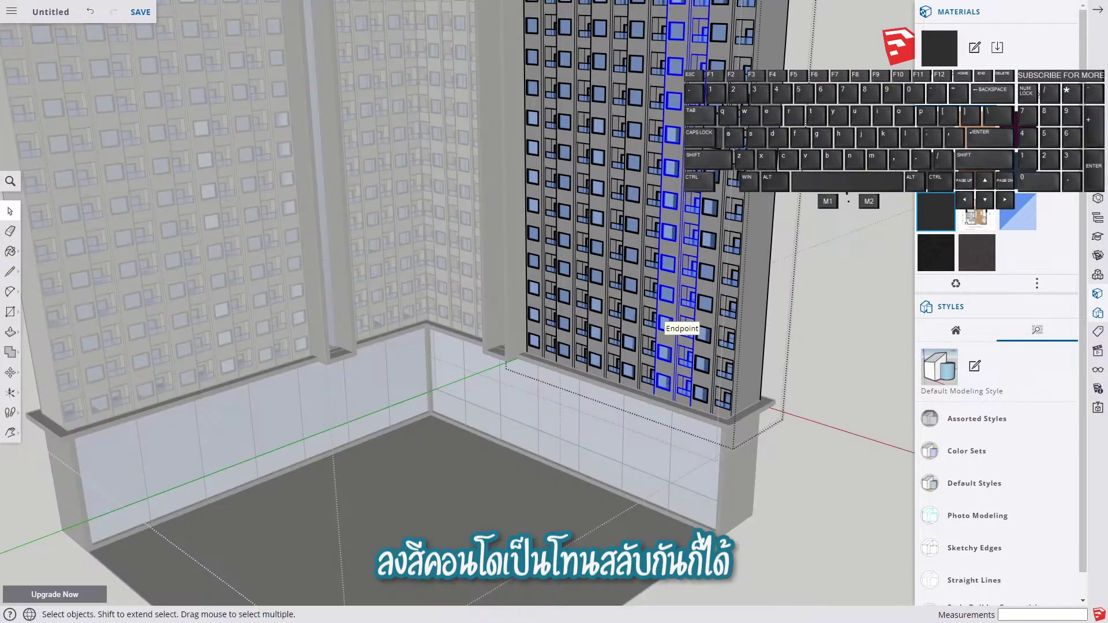
- Paint the podium base and ledge trim black around the blue glass lobby panels
click(885, 225)
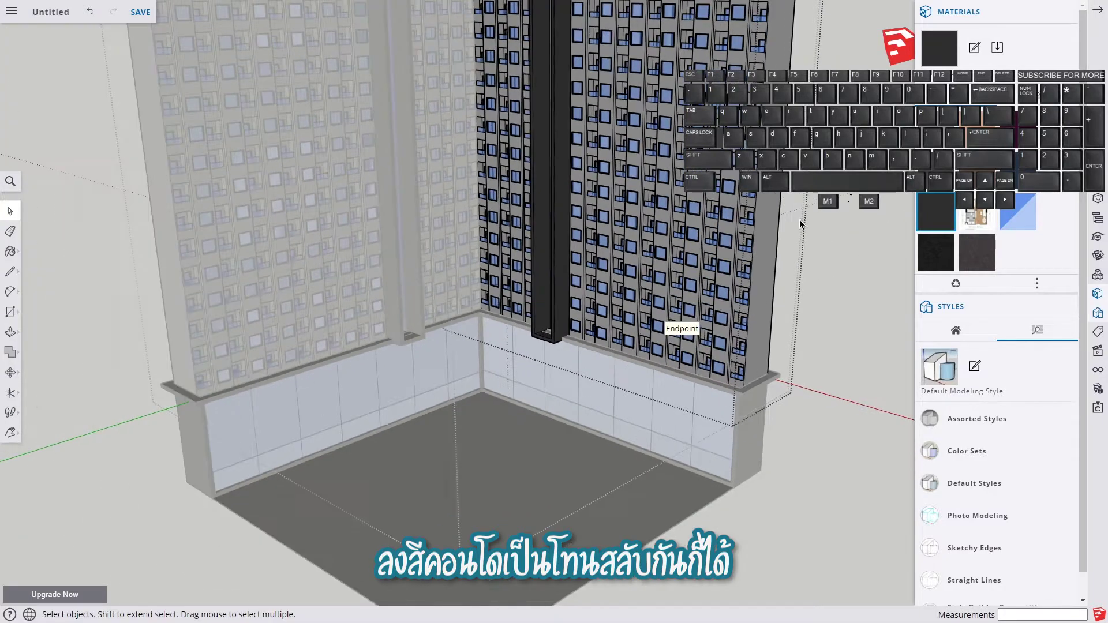
click(818, 214)
key(space)
double_click(849, 246)
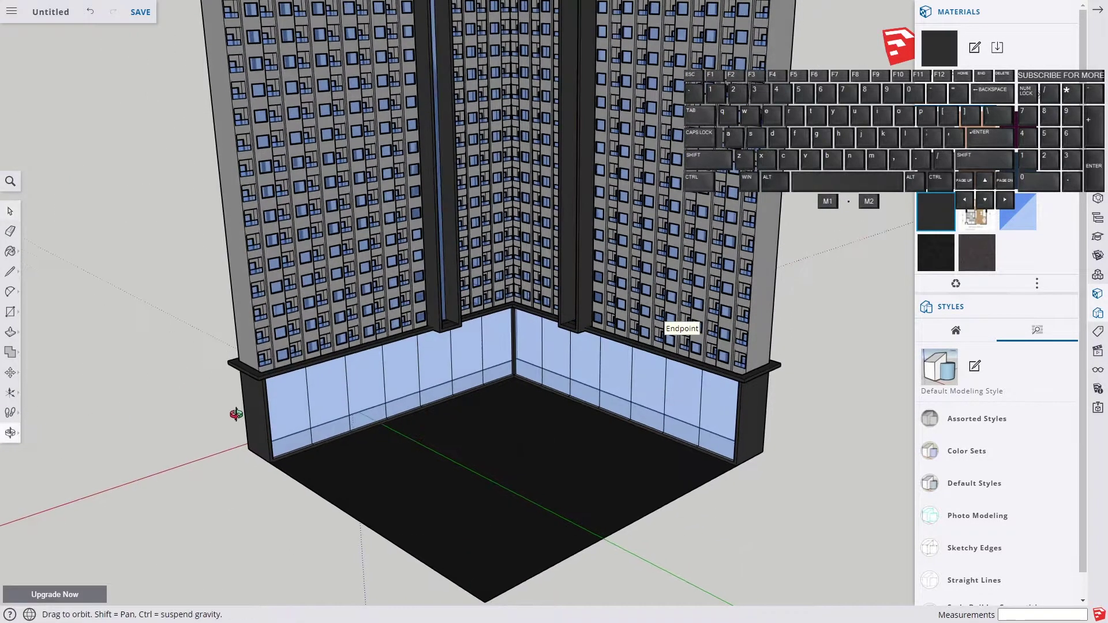